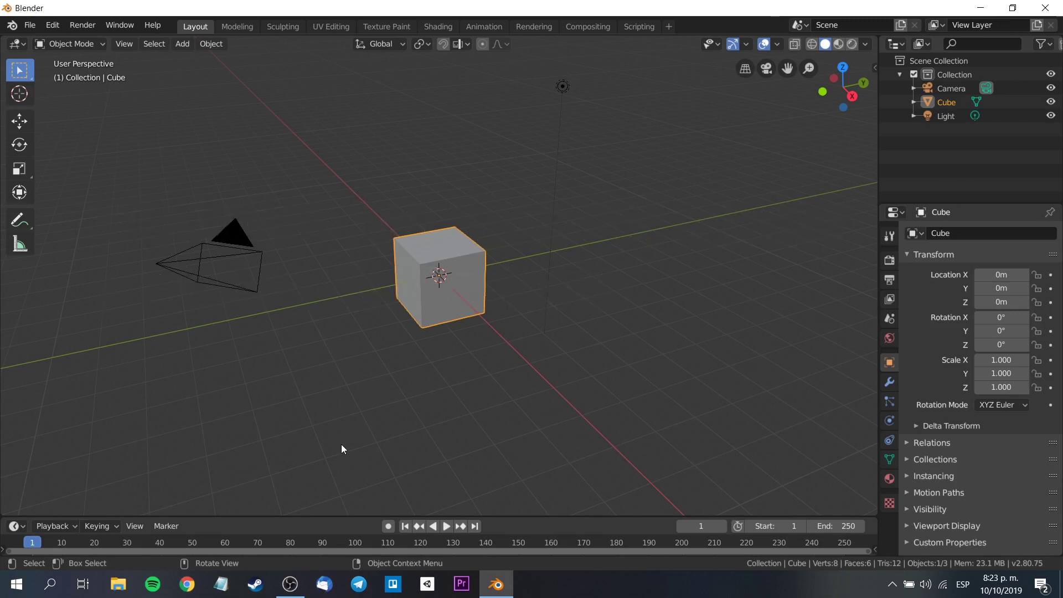
- Delete the default cube so only the camera and light remain
{"action": "key", "text": "Delete"}
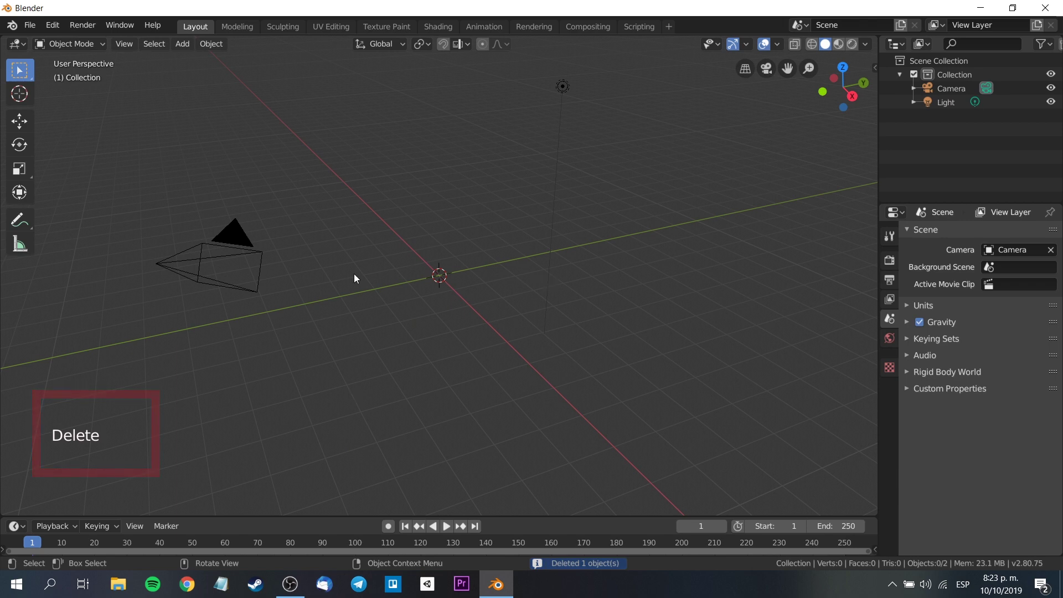
- Import torso.obj and then headOccluder.obj as Wavefront OBJ meshes into the scene
{"action": "left_click", "coordinate": [28, 31]}
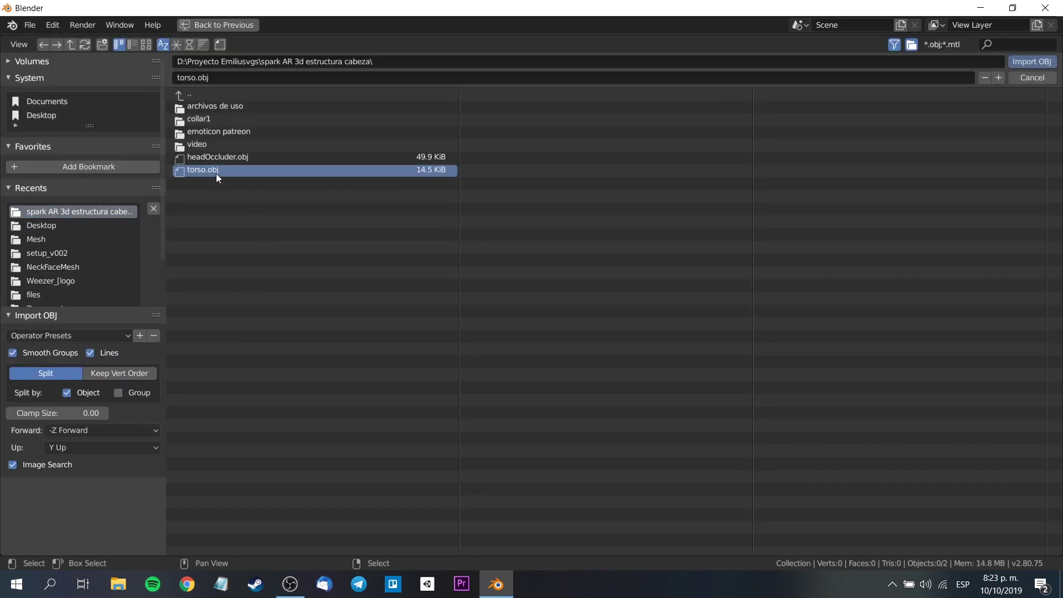
{"action": "left_click", "coordinate": [1021, 70]}
{"action": "scroll", "scroll_direction": "down", "scroll_amount": 3}
{"action": "middle_click", "coordinate": [780, 288]}
{"action": "scroll", "scroll_direction": "down", "scroll_amount": 3}
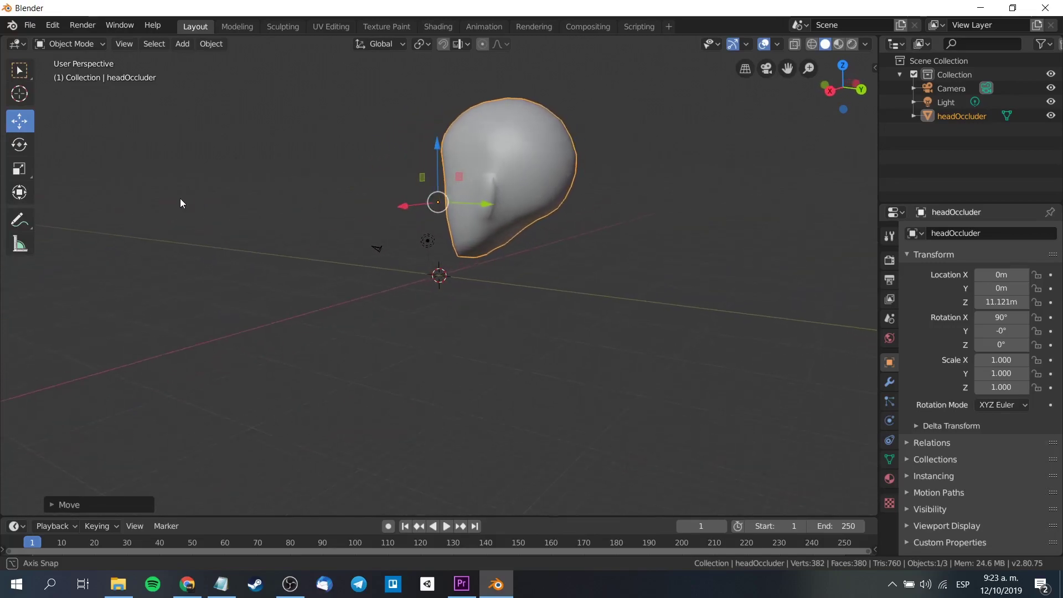
{"action": "left_click", "coordinate": [37, 30]}
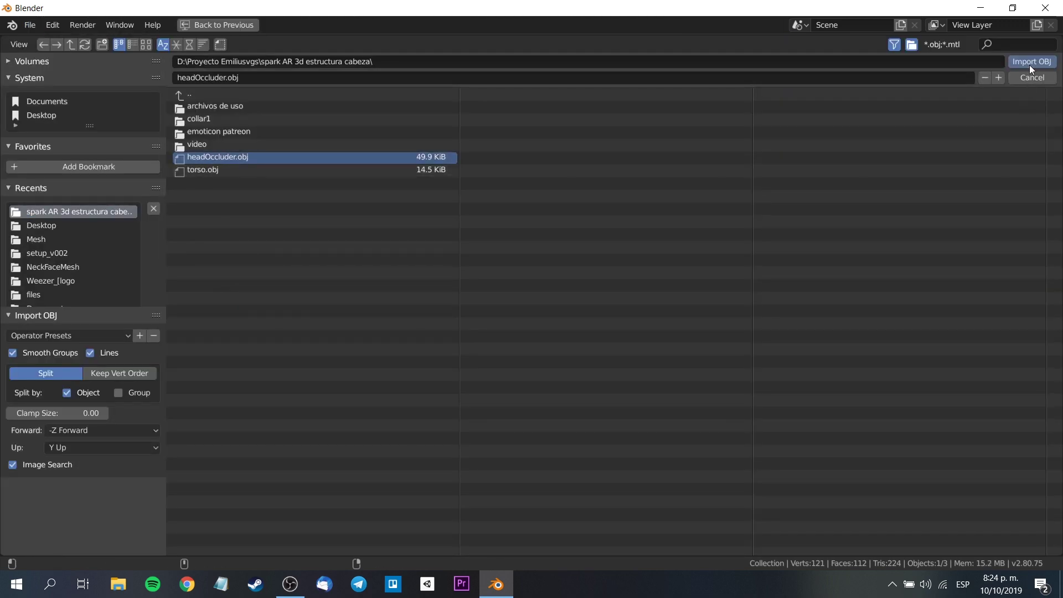
{"action": "left_click", "coordinate": [1043, 84]}
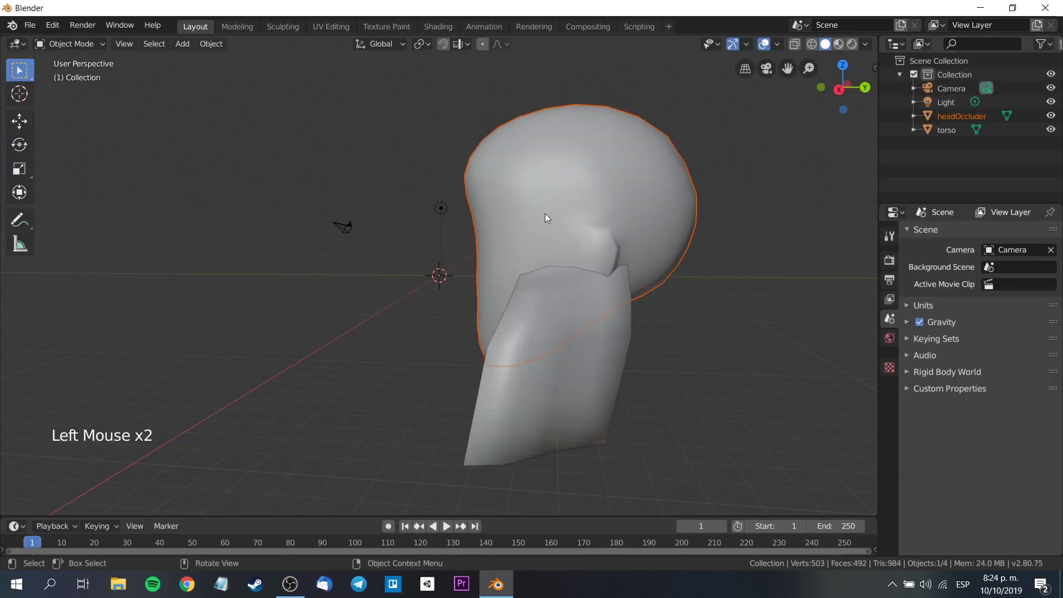
- Move headOccluder up to sit just above the torso's neck, then select both meshes
{"action": "left_click", "coordinate": [30, 125]}
{"action": "left_click", "coordinate": [437, 216]}
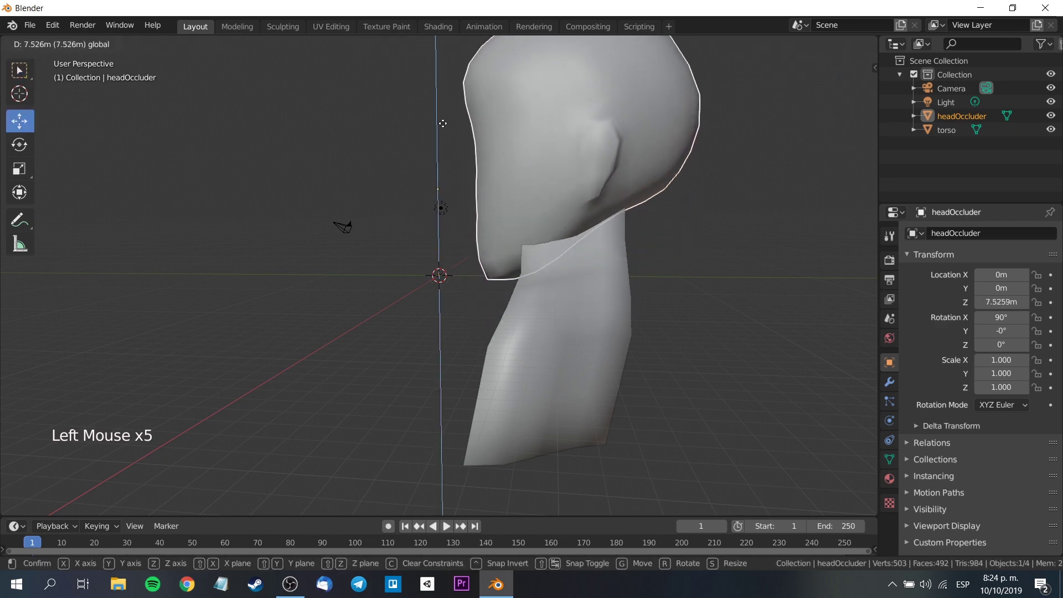
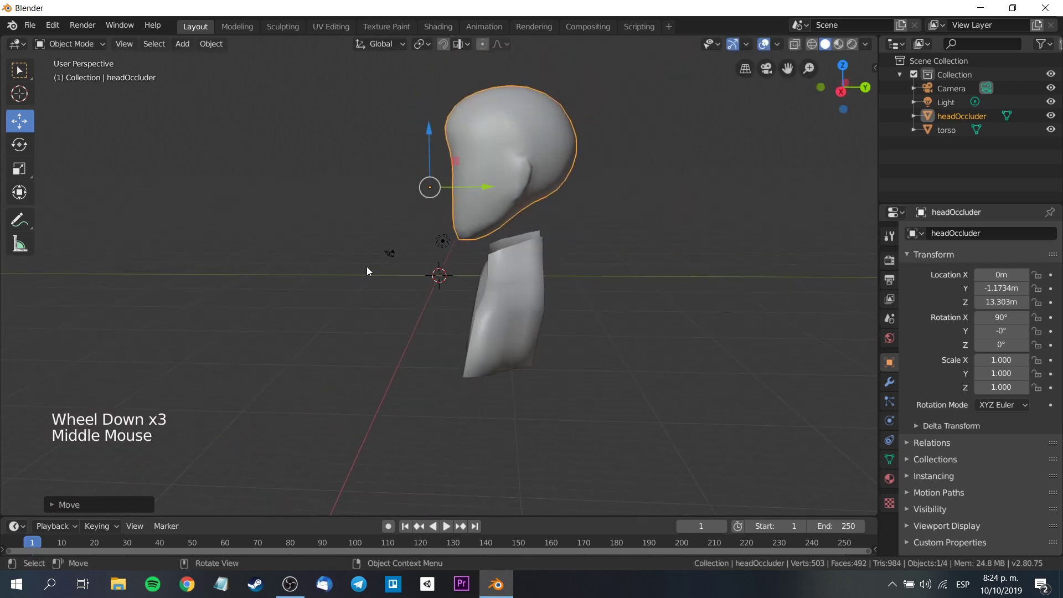
{"action": "scroll", "scroll_direction": "up", "scroll_amount": 3}
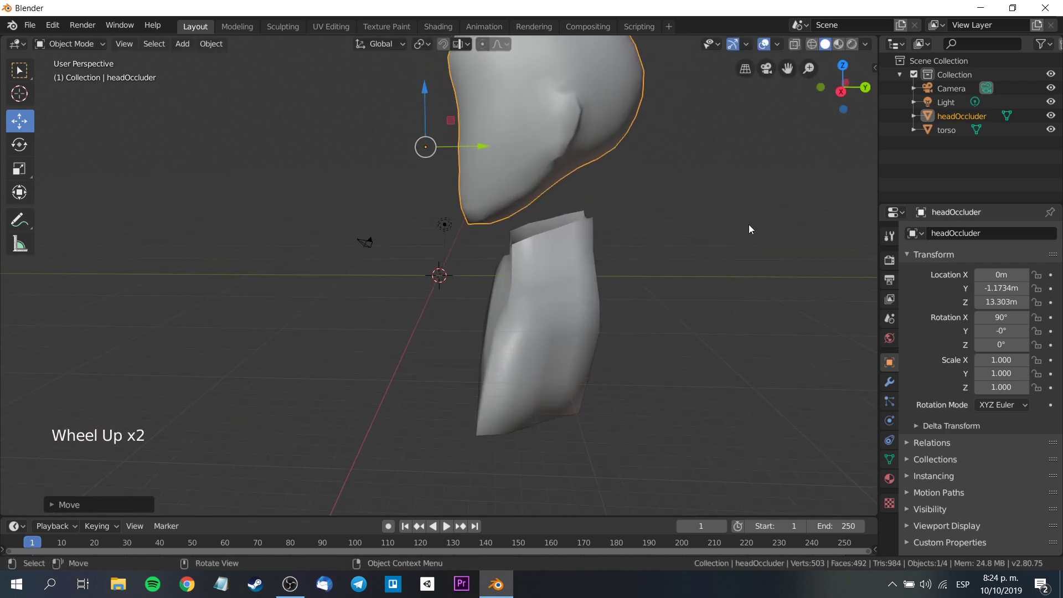
{"action": "middle_click", "coordinate": [745, 230]}
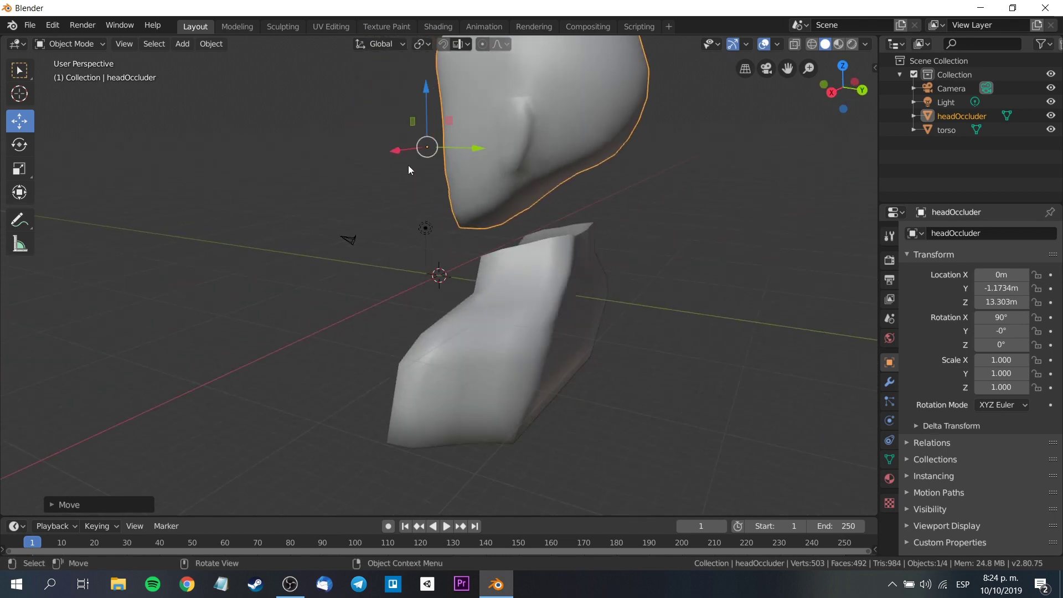
{"action": "left_click", "coordinate": [431, 92]}
{"action": "scroll", "scroll_direction": "up", "scroll_amount": 3}
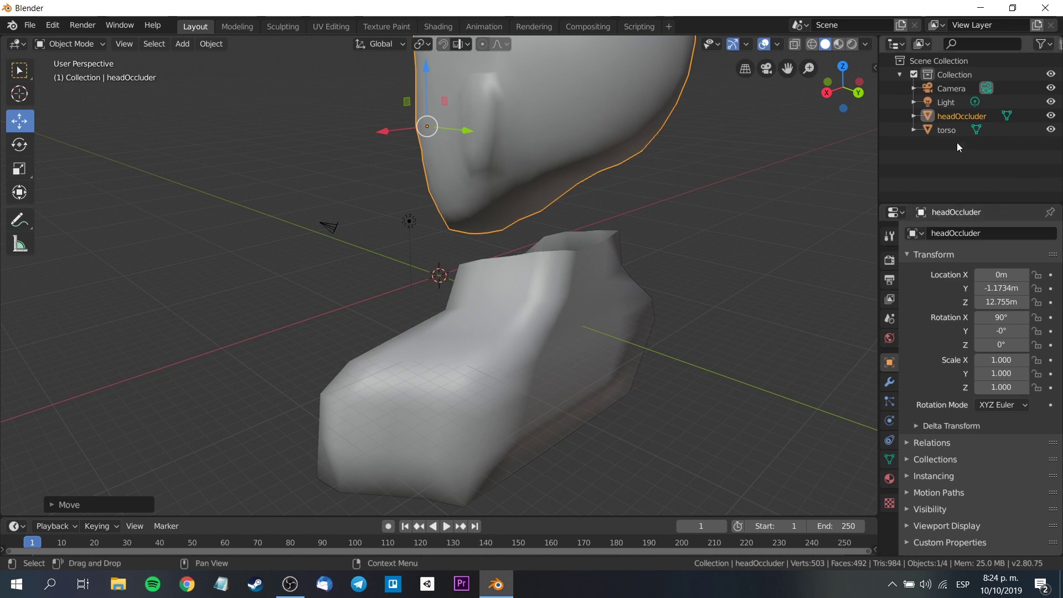
{"action": "left_click", "coordinate": [955, 131]}
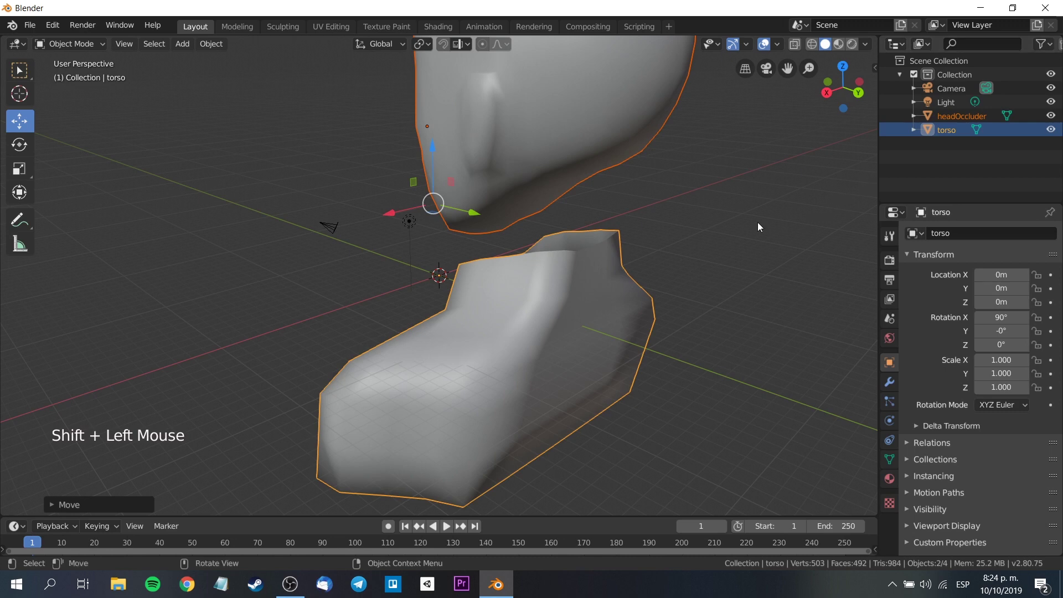
- Join headOccluder into the torso object (Ctrl+J) and enter Edit Mode on it
{"action": "key", "text": "ctrl+j"}
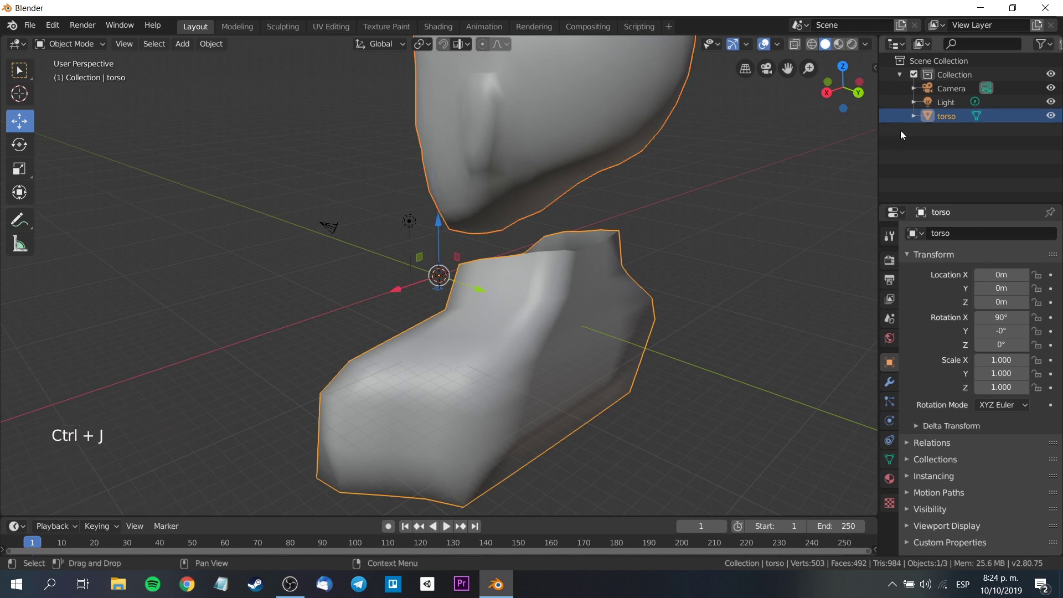
{"action": "left_click", "coordinate": [916, 118]}
{"action": "left_click", "coordinate": [934, 136]}
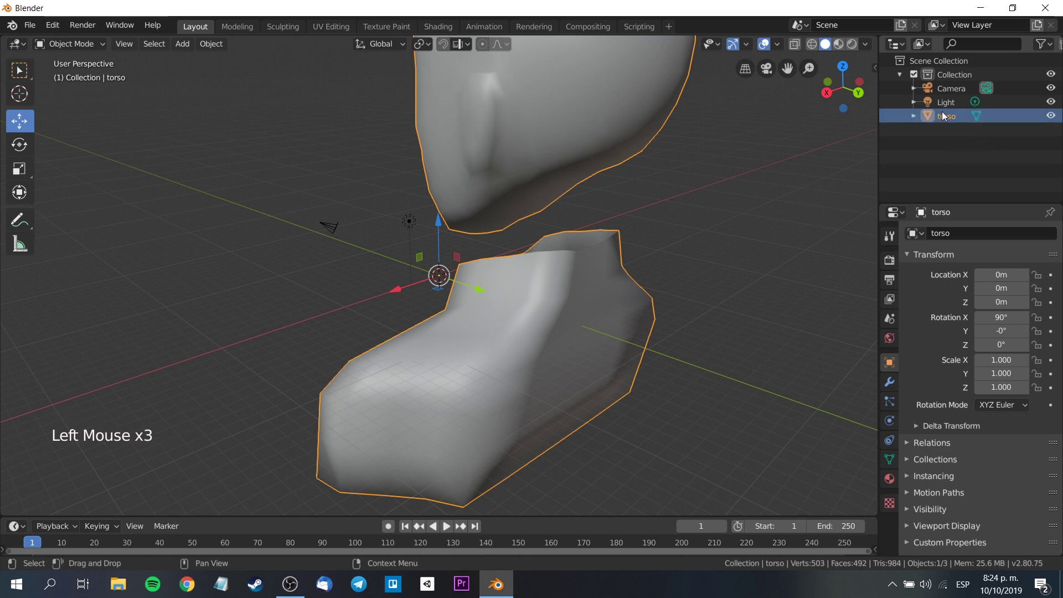
{"action": "scroll", "scroll_direction": "down", "scroll_amount": 3}
{"action": "scroll", "scroll_direction": "down", "scroll_amount": 3}
{"action": "scroll", "scroll_direction": "up", "scroll_amount": 3}
{"action": "scroll", "scroll_direction": "down", "scroll_amount": 3}
{"action": "left_click", "coordinate": [72, 46]}
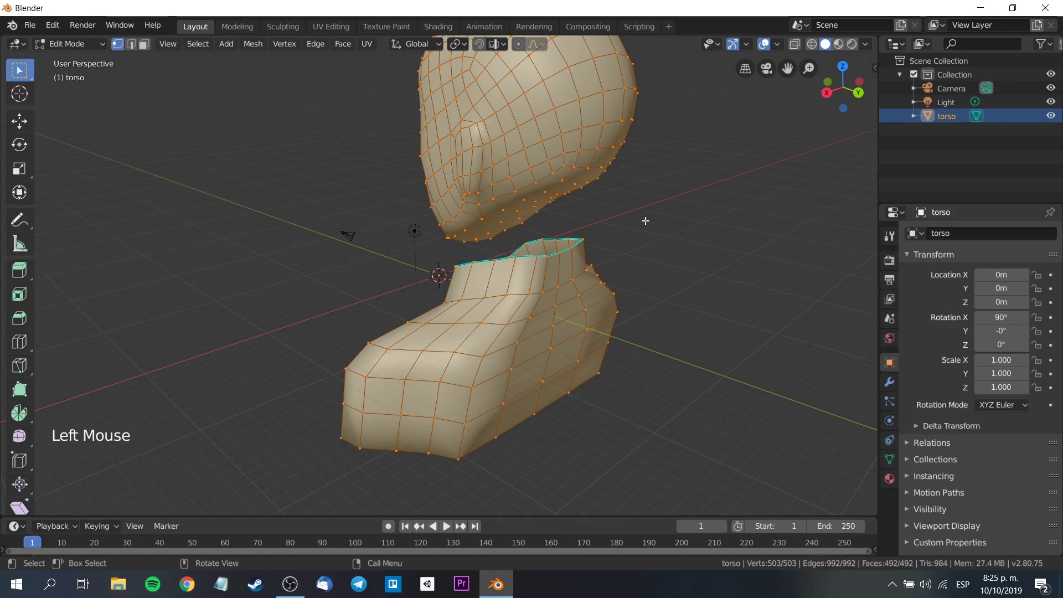
- Select vertices across the neck gap and fill the first faces between neck and head
{"action": "middle_click", "coordinate": [697, 272]}
{"action": "scroll", "scroll_direction": "up", "scroll_amount": 3}
{"action": "scroll", "scroll_direction": "up", "scroll_amount": 3}
{"action": "left_click", "coordinate": [576, 213]}
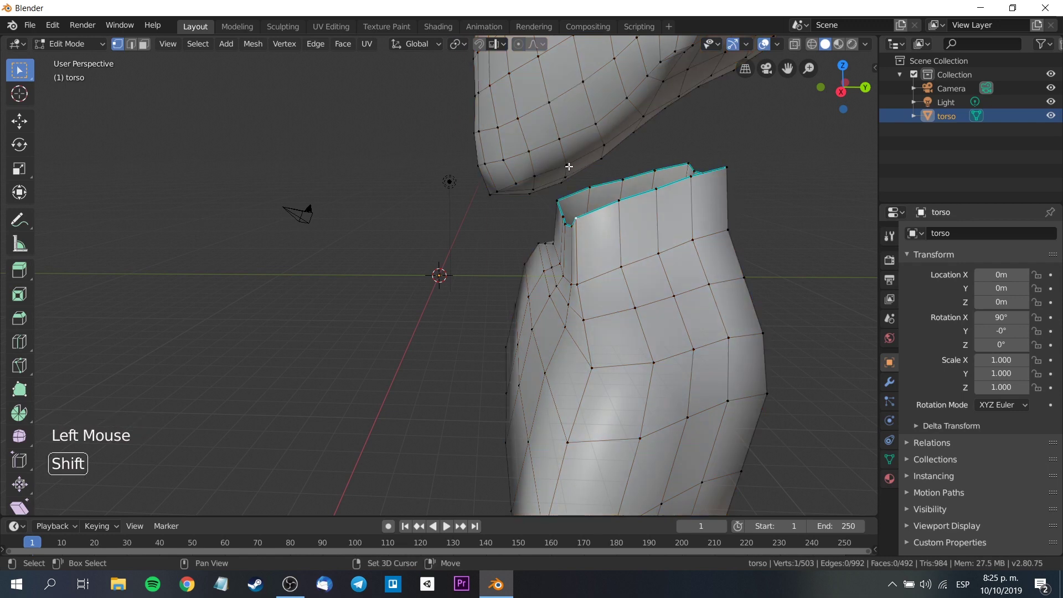
{"action": "left_click", "coordinate": [565, 160]}
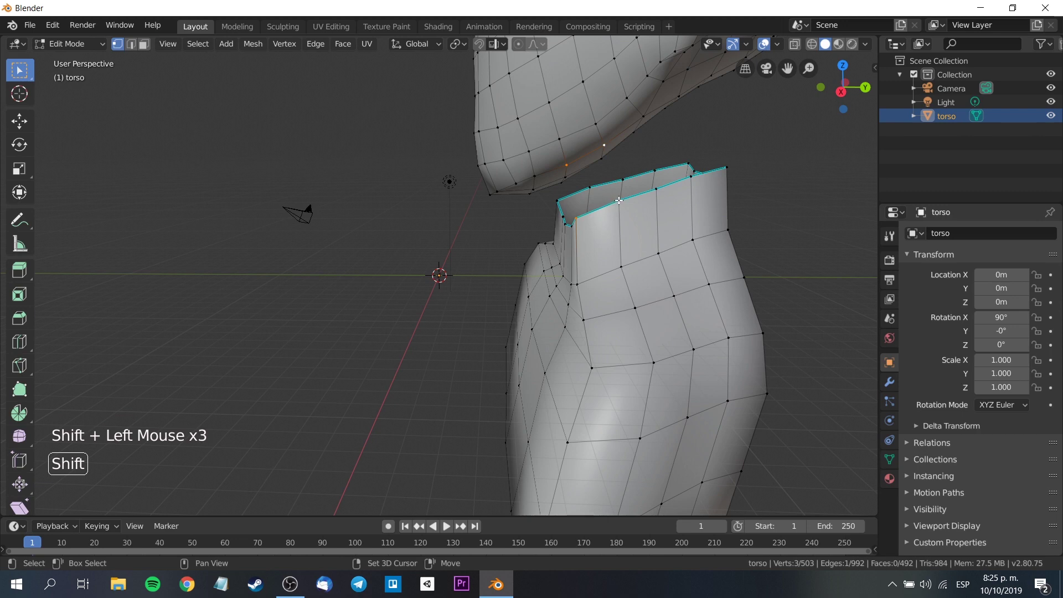
{"action": "key", "text": "f"}
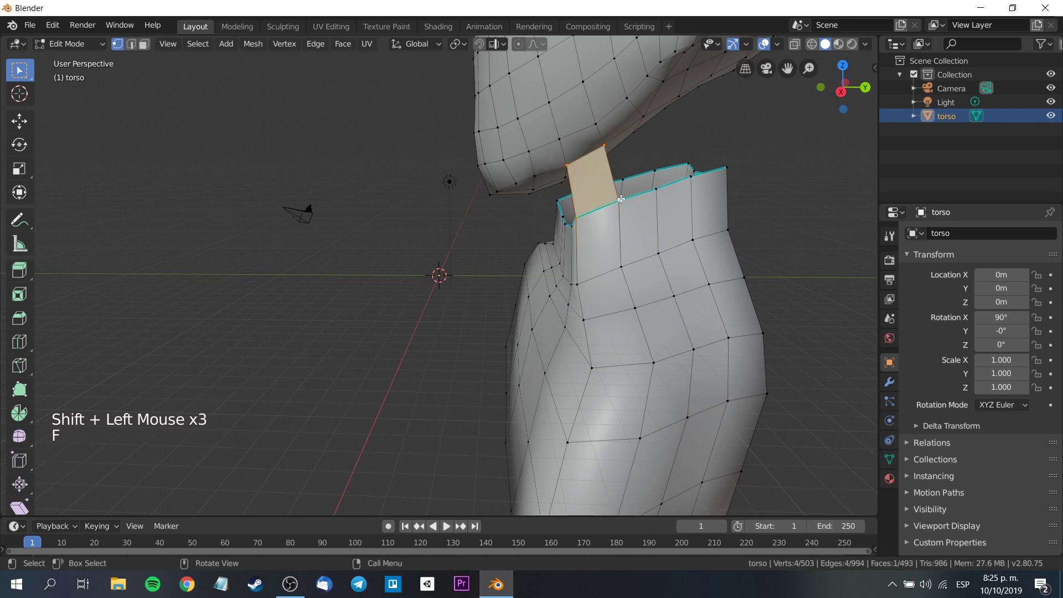
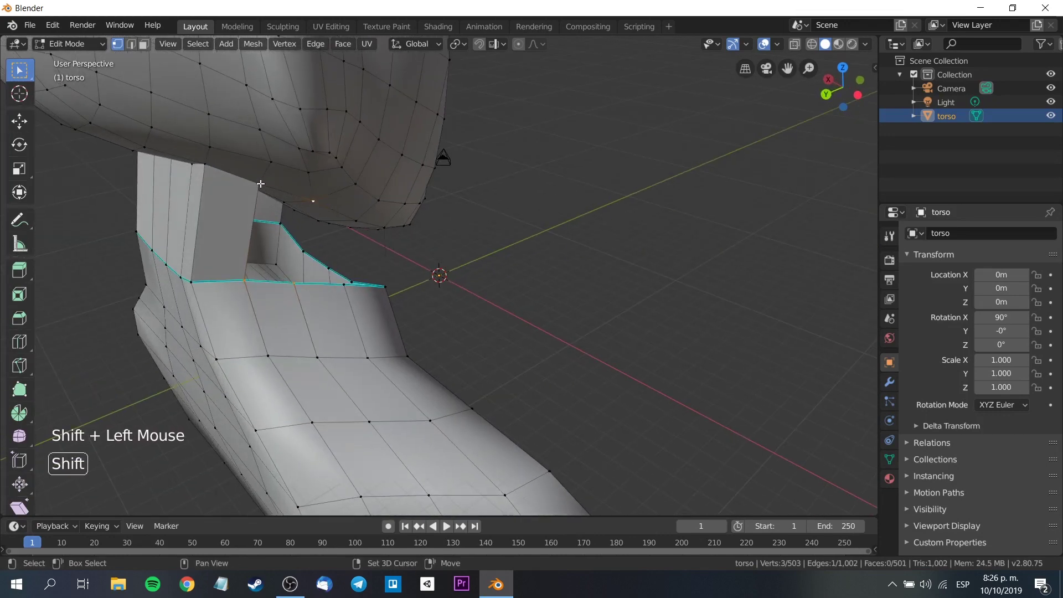
{"action": "key", "text": "f"}
- Fill further faces from neck to jaw vertices until the gap is closed
{"action": "left_click", "coordinate": [293, 280]}
{"action": "left_click", "coordinate": [349, 260]}
{"action": "key", "text": "f"}
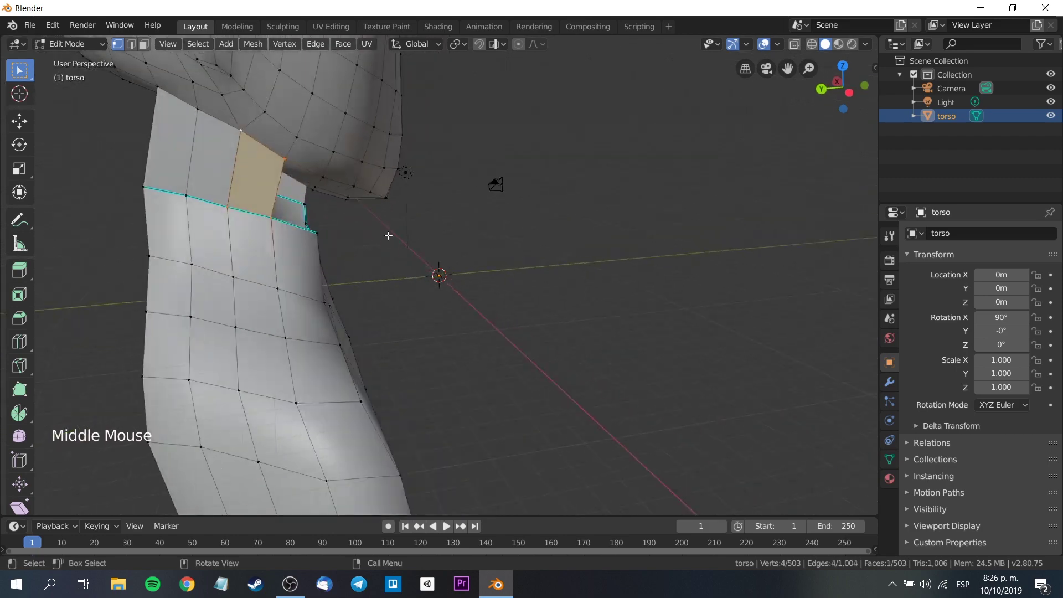
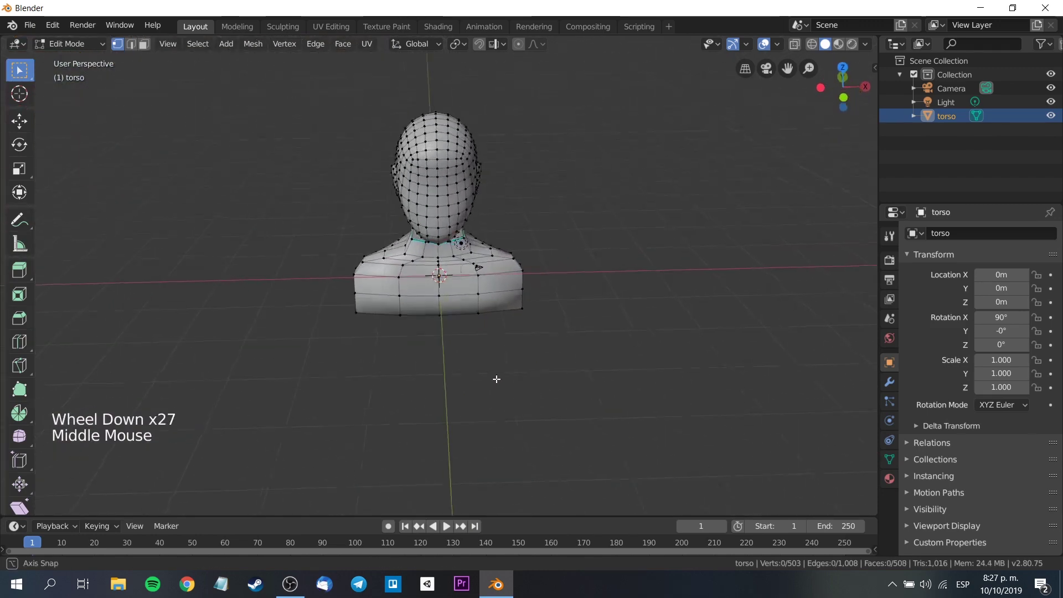
{"action": "scroll", "scroll_direction": "down", "scroll_amount": 3}
{"action": "left_click", "coordinate": [555, 233]}
{"action": "scroll", "scroll_direction": "up", "scroll_amount": 3}
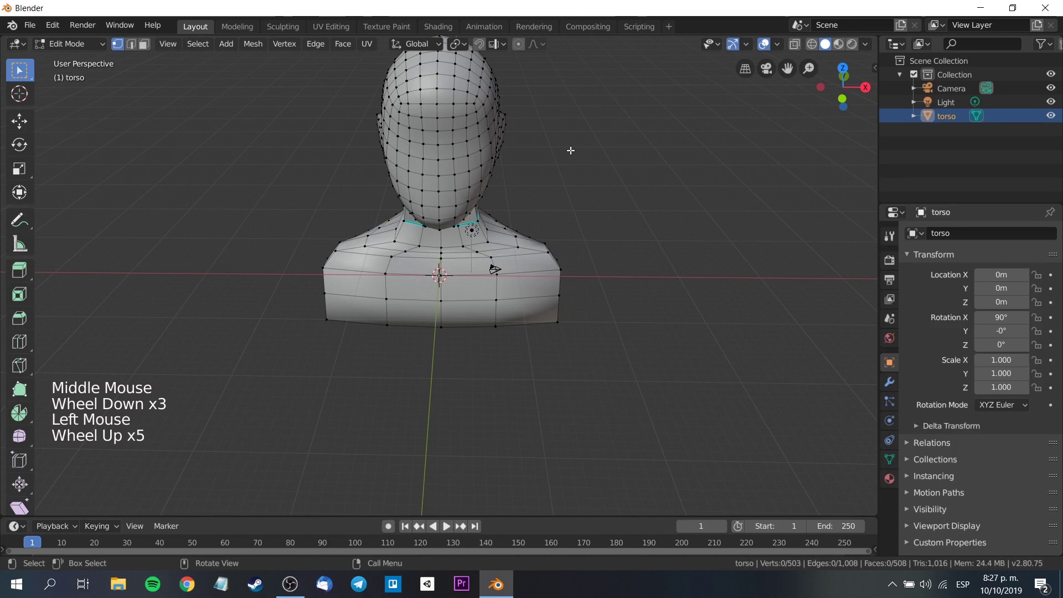
{"action": "middle_click", "coordinate": [569, 150]}
{"action": "scroll", "scroll_direction": "up", "scroll_amount": 3}
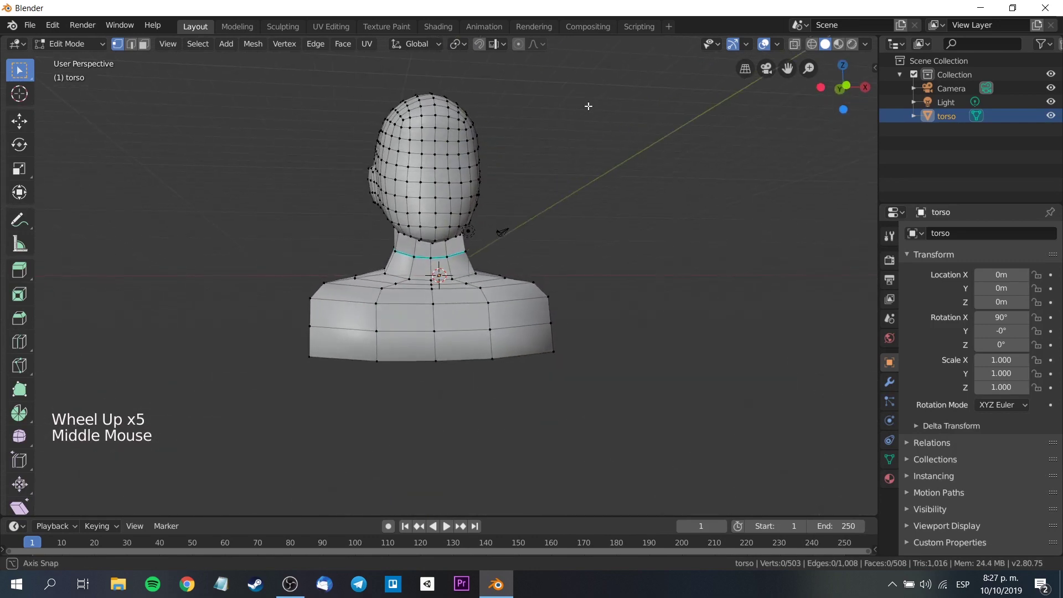
{"action": "left_click", "coordinate": [96, 48]}
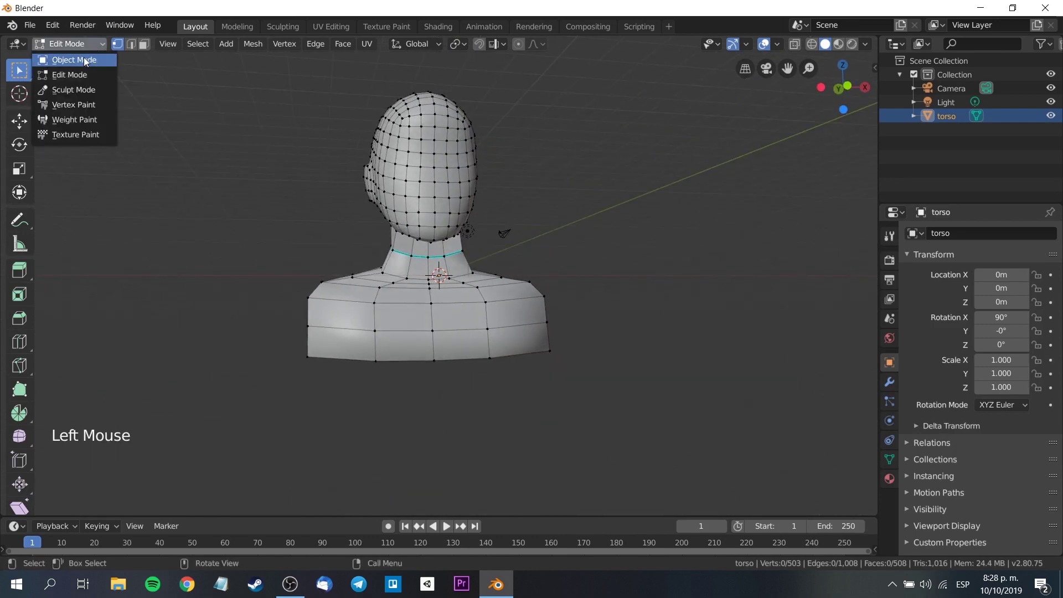
- Save as torso_rostro_total.blend and export the joined bust as torso_rostro_total.obj
{"action": "scroll", "scroll_direction": "down", "scroll_amount": 3}
{"action": "scroll", "scroll_direction": "down", "scroll_amount": 3}
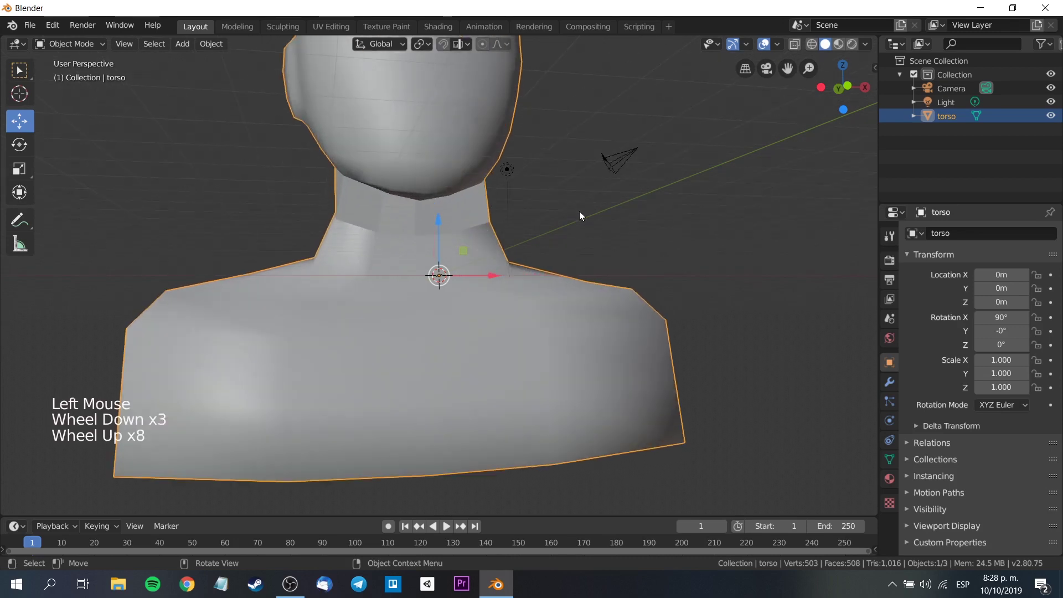
{"action": "scroll", "scroll_direction": "down", "scroll_amount": 3}
{"action": "scroll", "scroll_direction": "down", "scroll_amount": 3}
{"action": "middle_click", "coordinate": [641, 237]}
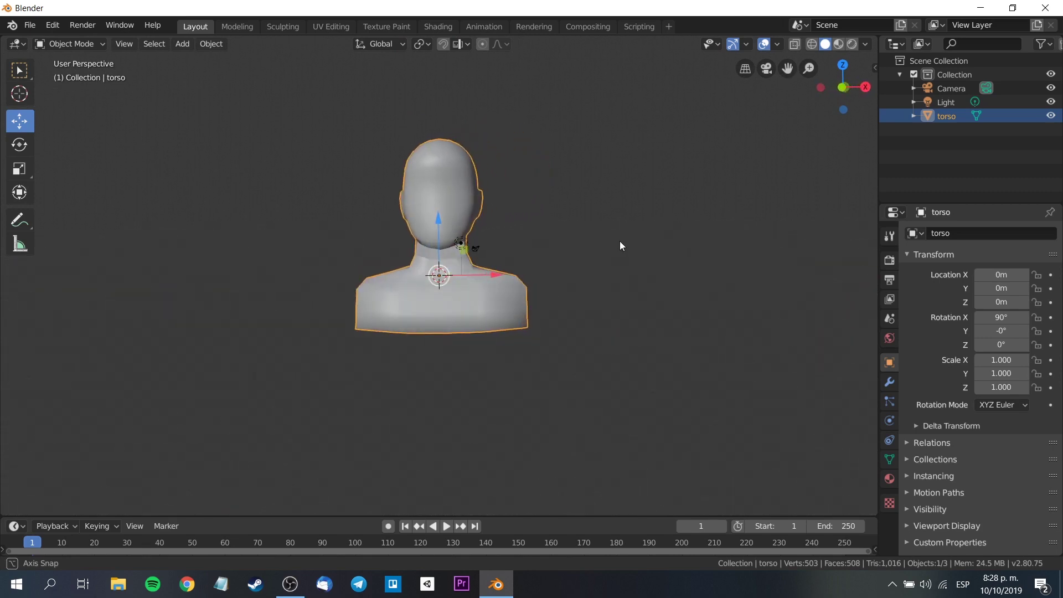
{"action": "scroll", "scroll_direction": "up", "scroll_amount": 3}
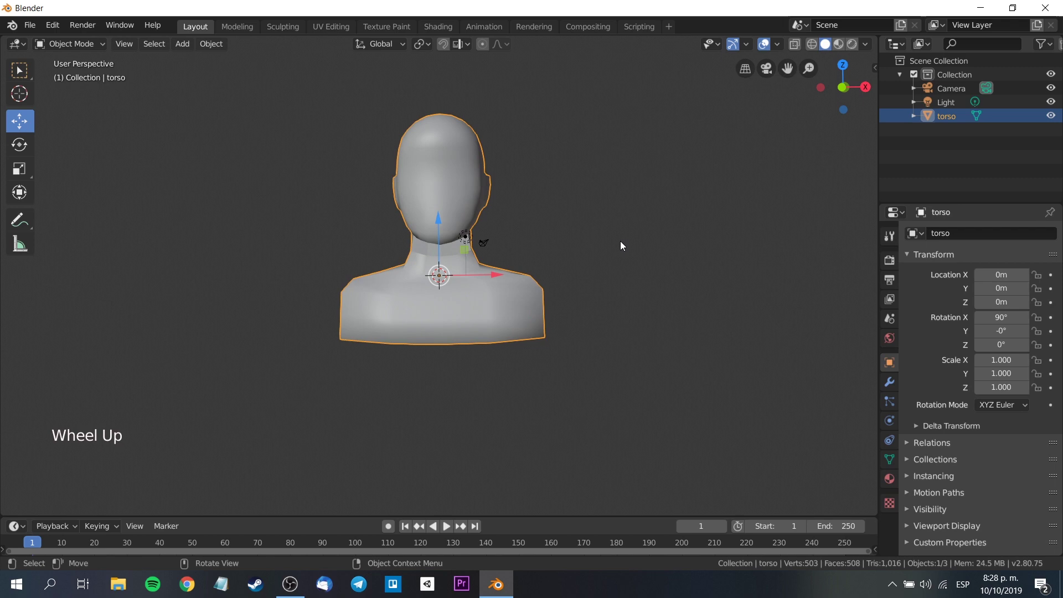
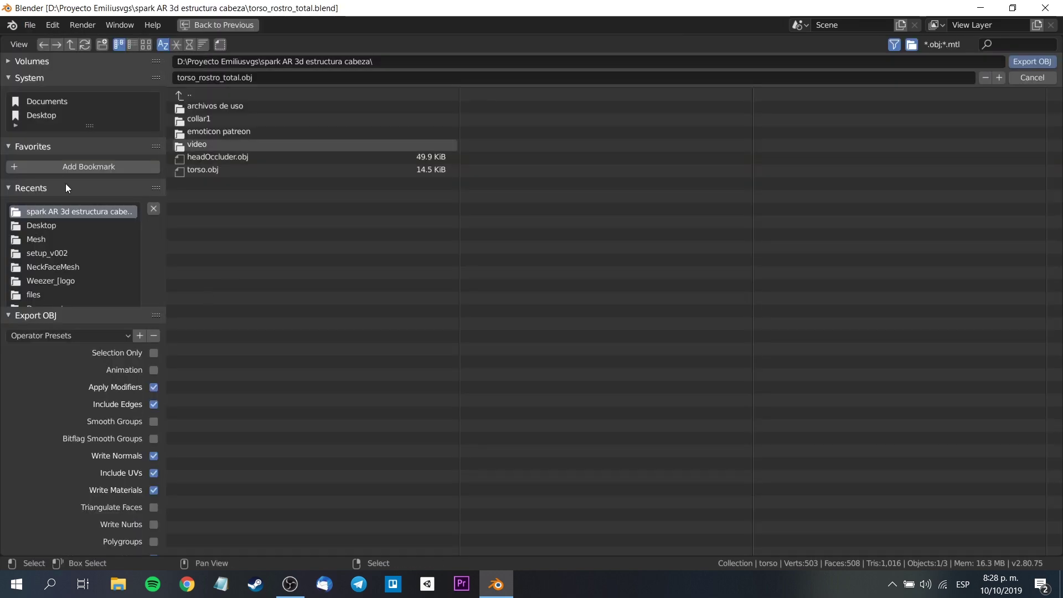
{"action": "left_click", "coordinate": [1015, 61]}
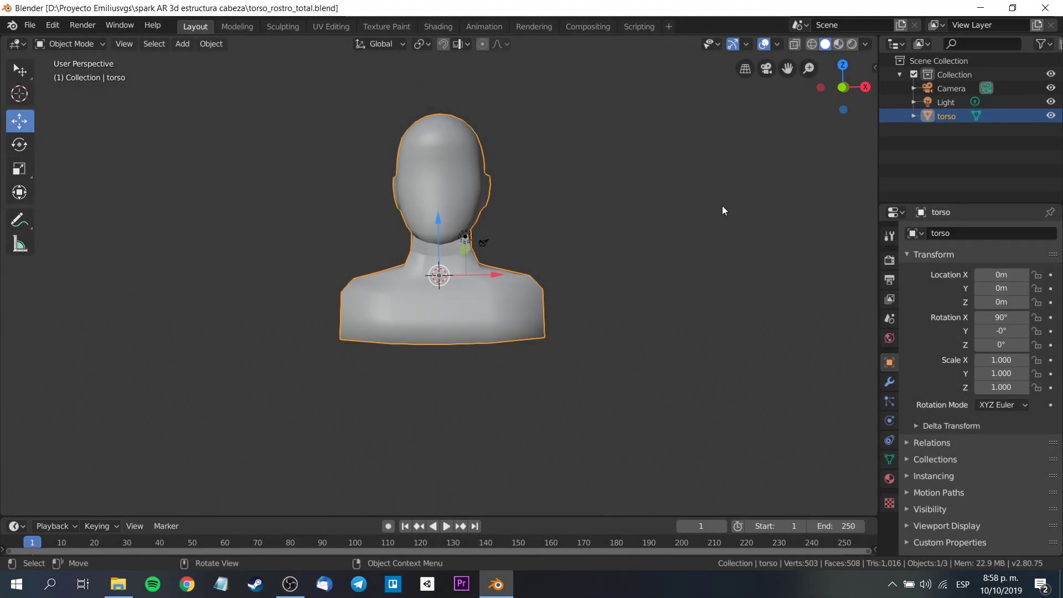
- Zoom and orbit the viewport to inspect the joined bust
{"action": "scroll", "scroll_direction": "up", "scroll_amount": 3}
{"action": "scroll", "scroll_direction": "down", "scroll_amount": 3}
{"action": "middle_click", "coordinate": [591, 209]}
{"action": "scroll", "scroll_direction": "down", "scroll_amount": 3}
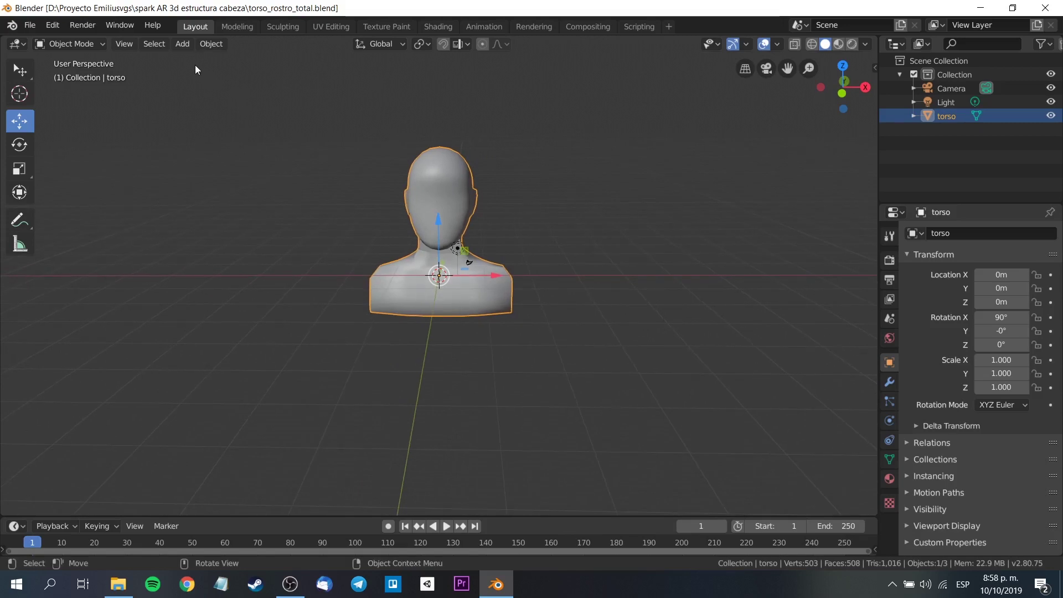
- Add an armature to the scene and switch the bust to wireframe shading
{"action": "left_click", "coordinate": [192, 50]}
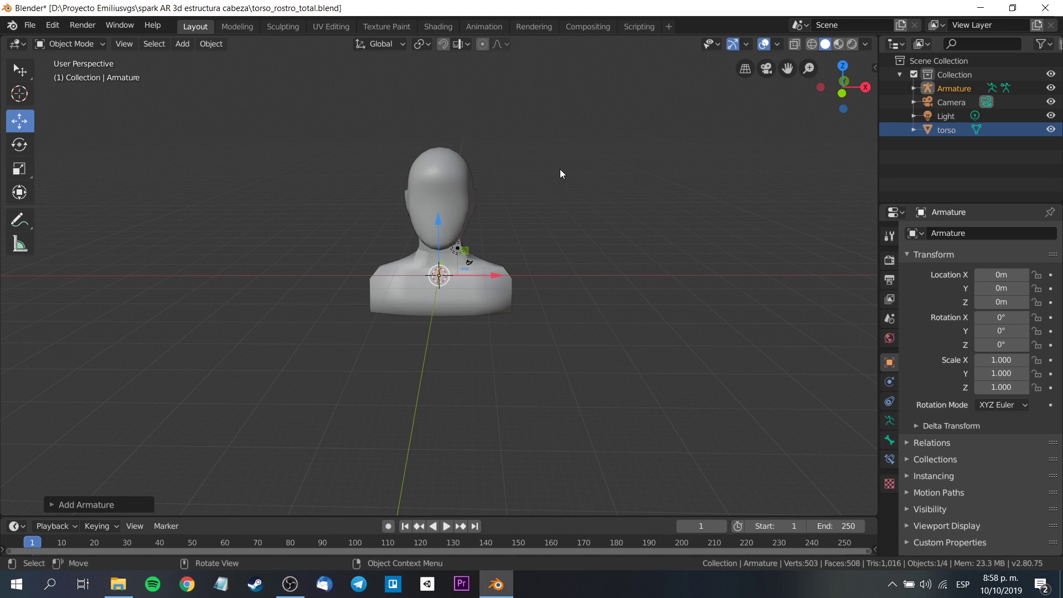
{"action": "scroll", "scroll_direction": "up", "scroll_amount": 3}
{"action": "left_click", "coordinate": [955, 528]}
{"action": "scroll", "scroll_direction": "down", "scroll_amount": 3}
{"action": "left_click", "coordinate": [1043, 522]}
{"action": "scroll", "scroll_direction": "up", "scroll_amount": 3}
{"action": "middle_click", "coordinate": [710, 234]}
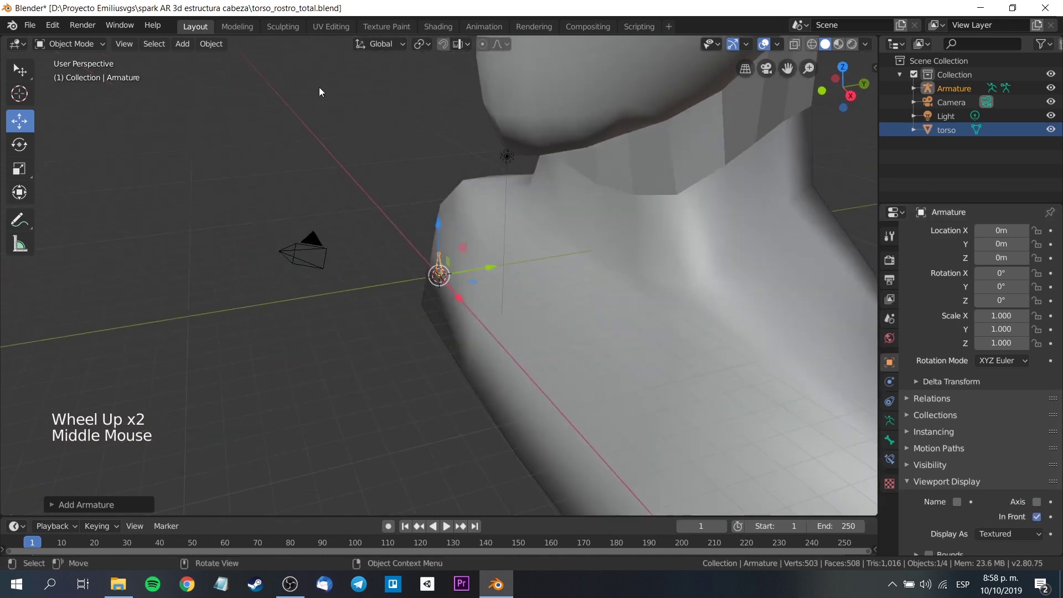
{"action": "left_click", "coordinate": [440, 227]}
{"action": "scroll", "scroll_direction": "down", "scroll_amount": 3}
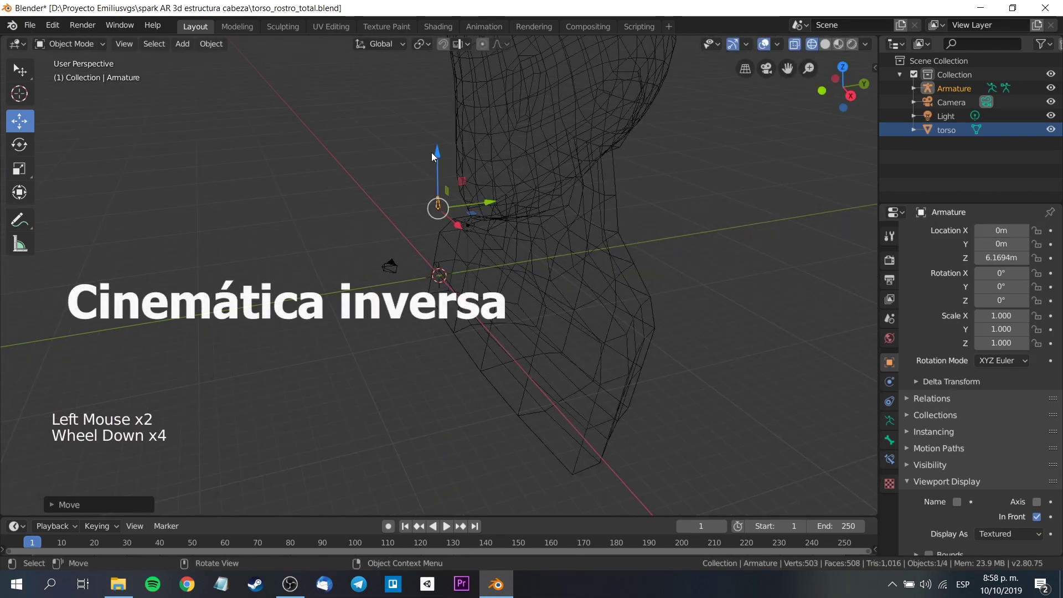
- Move the armature up along Z and Y until it sits inside the head
{"action": "left_click", "coordinate": [437, 152]}
{"action": "scroll", "scroll_direction": "down", "scroll_amount": 3}
{"action": "scroll", "scroll_direction": "down", "scroll_amount": 3}
{"action": "left_click", "coordinate": [442, 121]}
{"action": "scroll", "scroll_direction": "down", "scroll_amount": 3}
{"action": "left_click", "coordinate": [499, 121]}
{"action": "middle_click", "coordinate": [699, 186]}
{"action": "scroll", "scroll_direction": "up", "scroll_amount": 3}
{"action": "scroll", "scroll_direction": "down", "scroll_amount": 3}
{"action": "left_click", "coordinate": [704, 133]}
{"action": "scroll", "scroll_direction": "up", "scroll_amount": 3}
{"action": "left_click", "coordinate": [605, 67]}
{"action": "middle_click", "coordinate": [709, 171]}
{"action": "left_click", "coordinate": [761, 200]}
{"action": "left_click", "coordinate": [595, 151]}
{"action": "scroll", "scroll_direction": "up", "scroll_amount": 3}
{"action": "scroll", "scroll_direction": "down", "scroll_amount": 3}
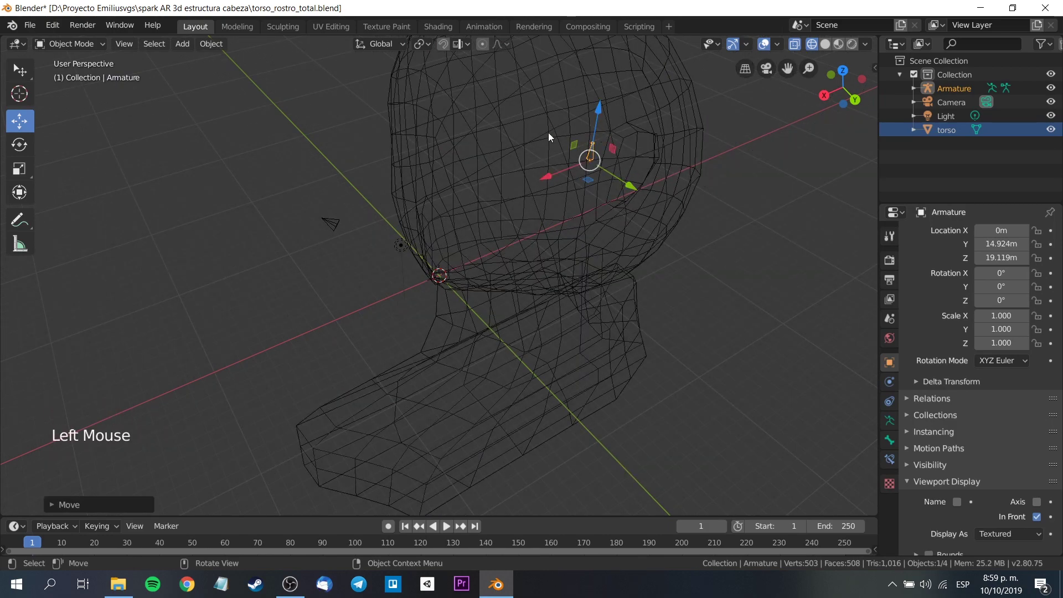
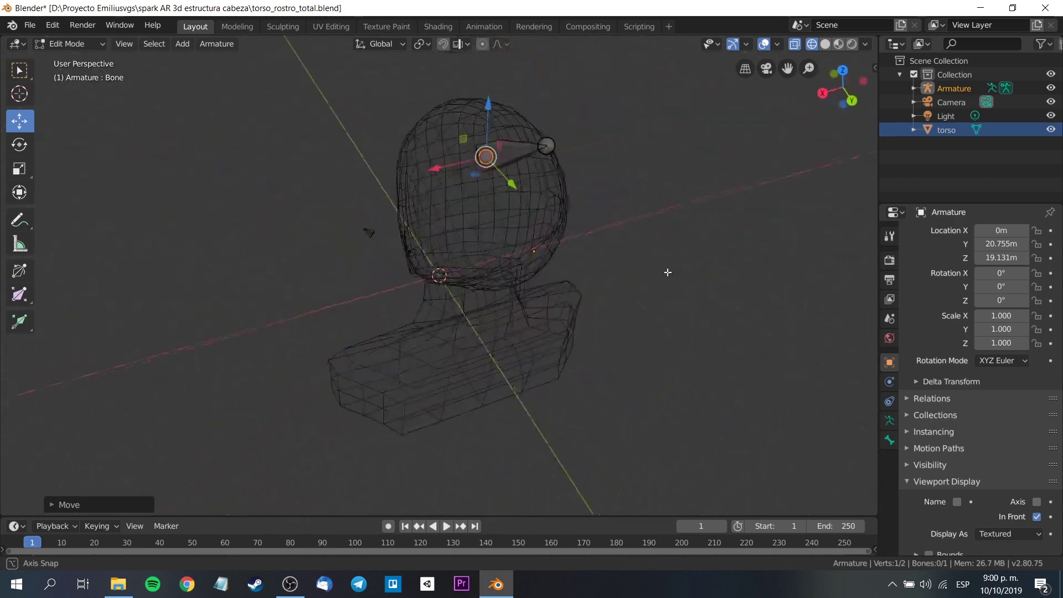
- In armature Edit Mode, place the first bone's tip and extrude a second bone inside the head, removing the extra one
{"action": "left_click", "coordinate": [674, 120]}
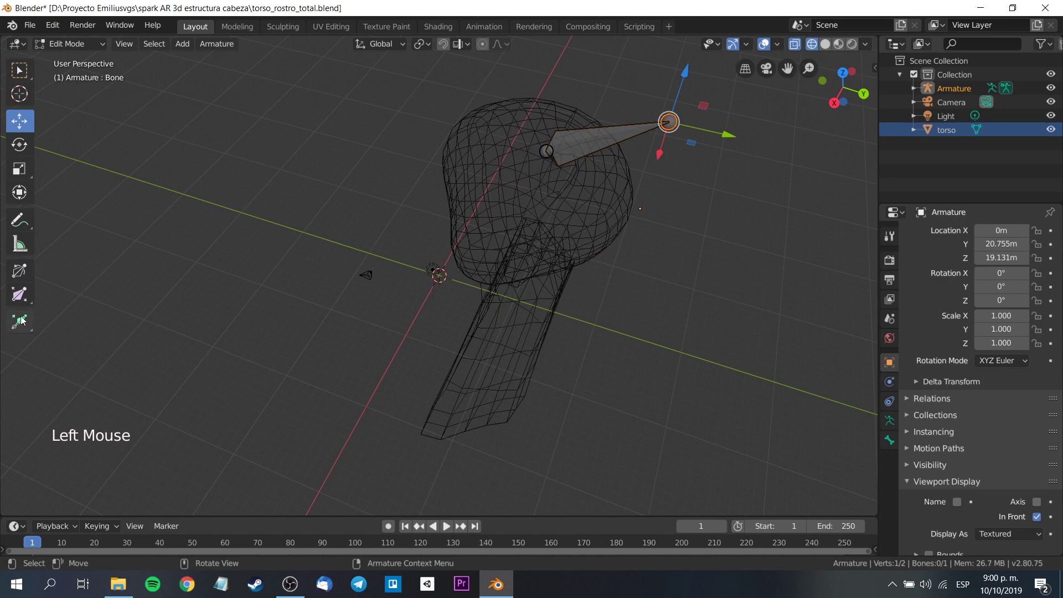
{"action": "left_click", "coordinate": [22, 324]}
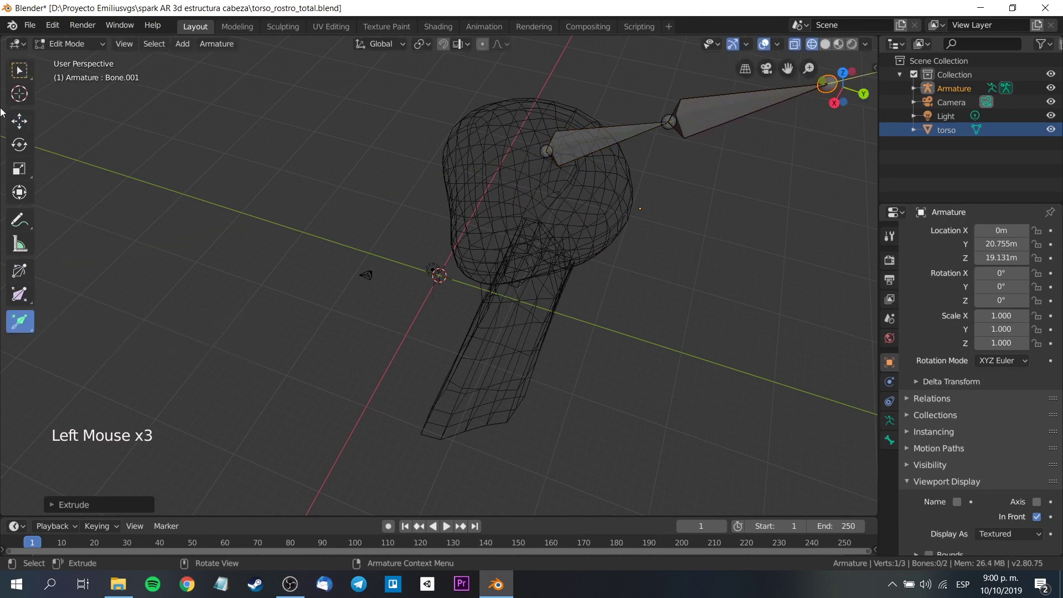
{"action": "scroll", "scroll_direction": "down", "scroll_amount": 3}
{"action": "left_click", "coordinate": [653, 149]}
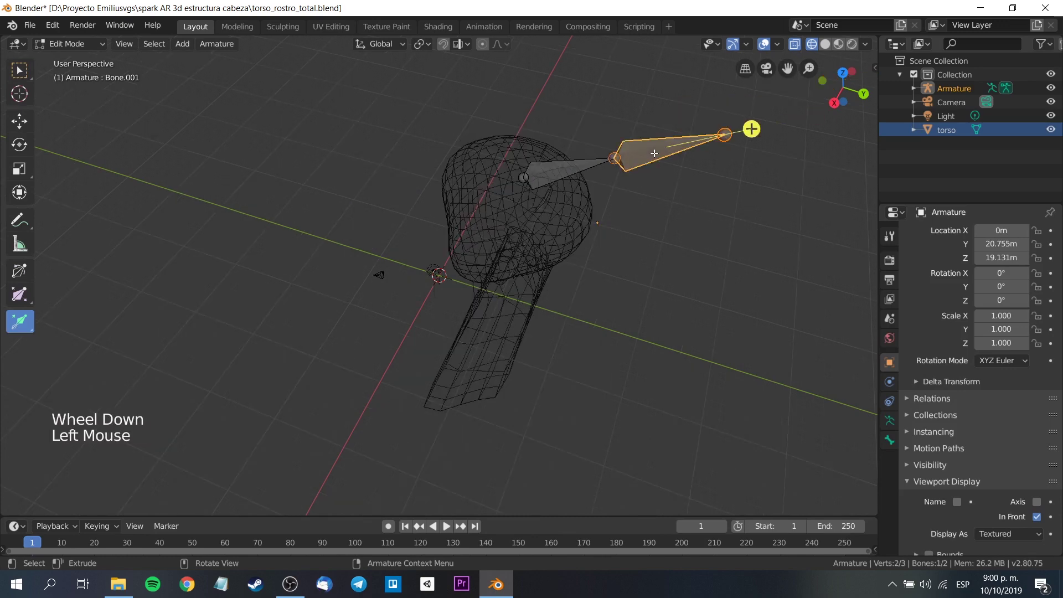
{"action": "key", "text": "shift+d"}
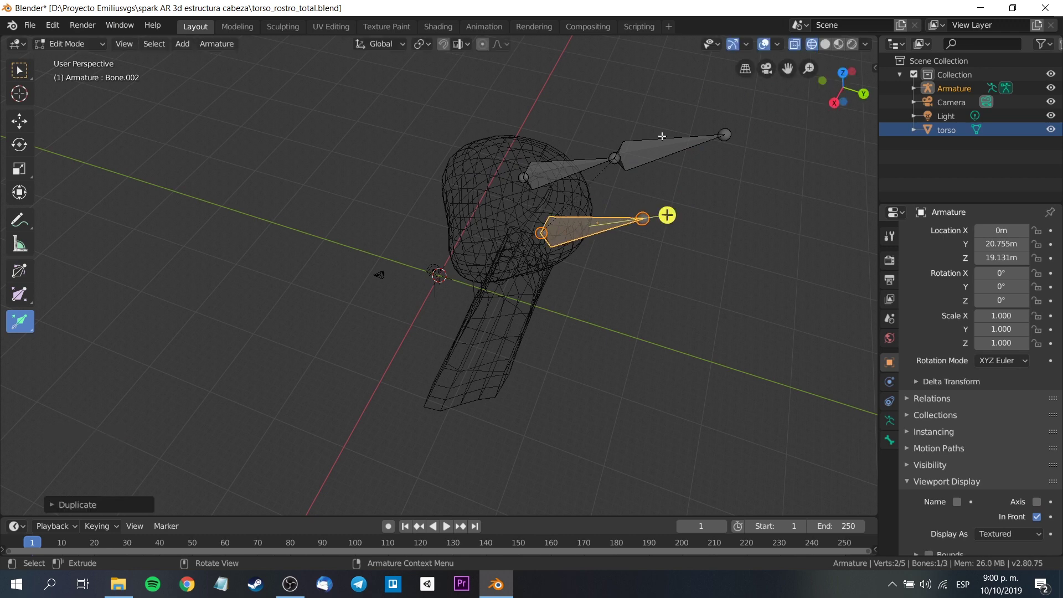
{"action": "left_click", "coordinate": [661, 136]}
{"action": "key", "text": "Delete"}
{"action": "middle_click", "coordinate": [741, 261]}
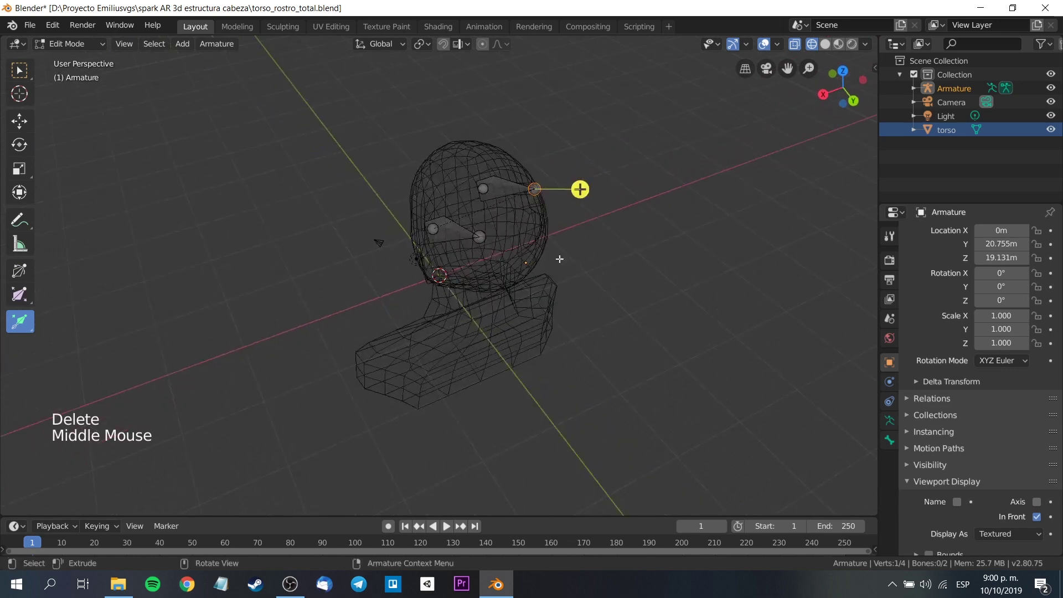
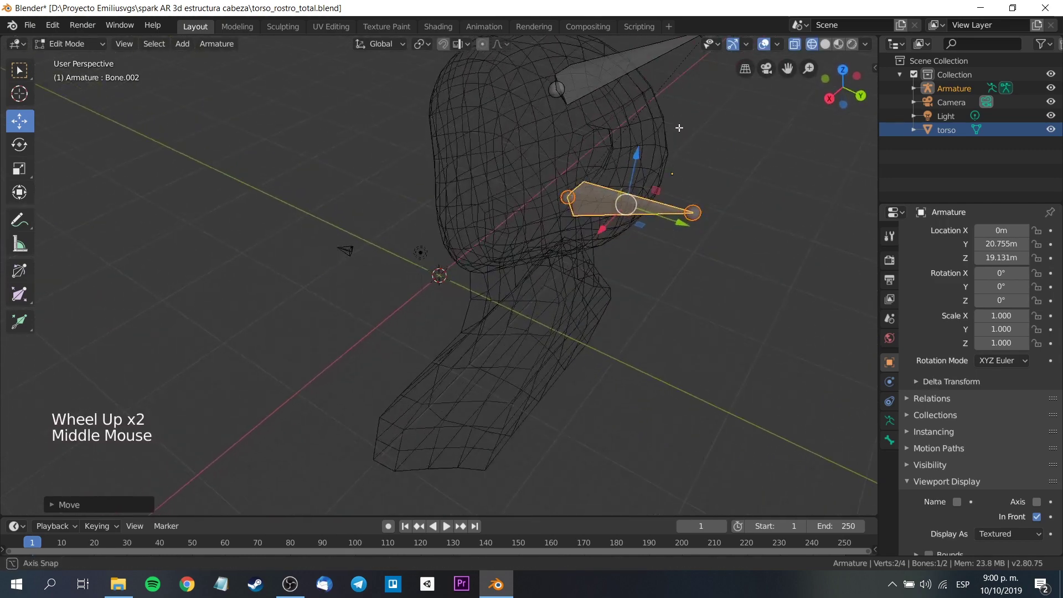
- Extrude further bones down through the neck so four bones run from head top to torso
{"action": "scroll", "scroll_direction": "down", "scroll_amount": 3}
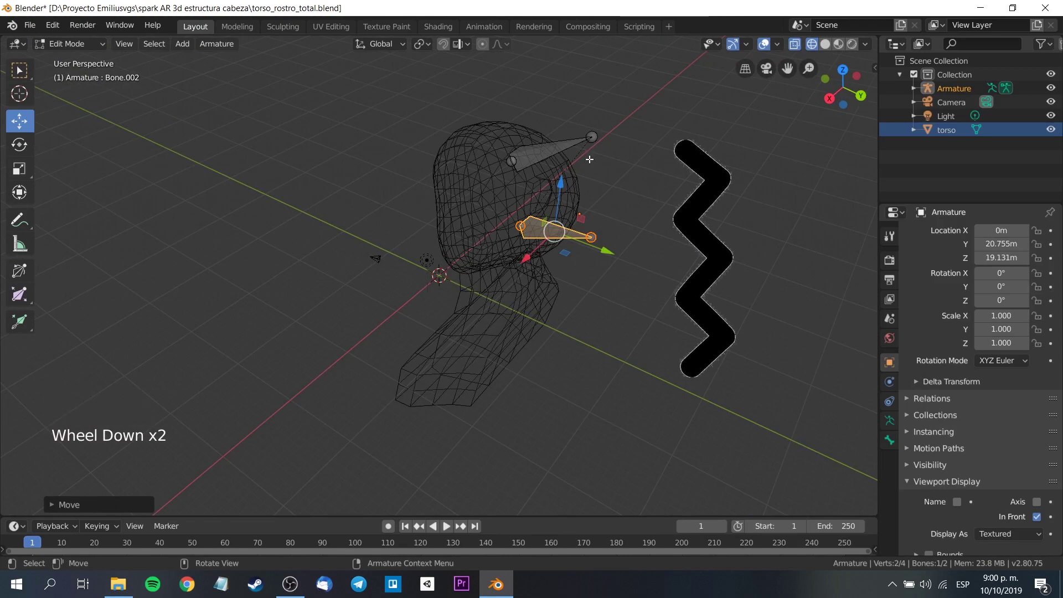
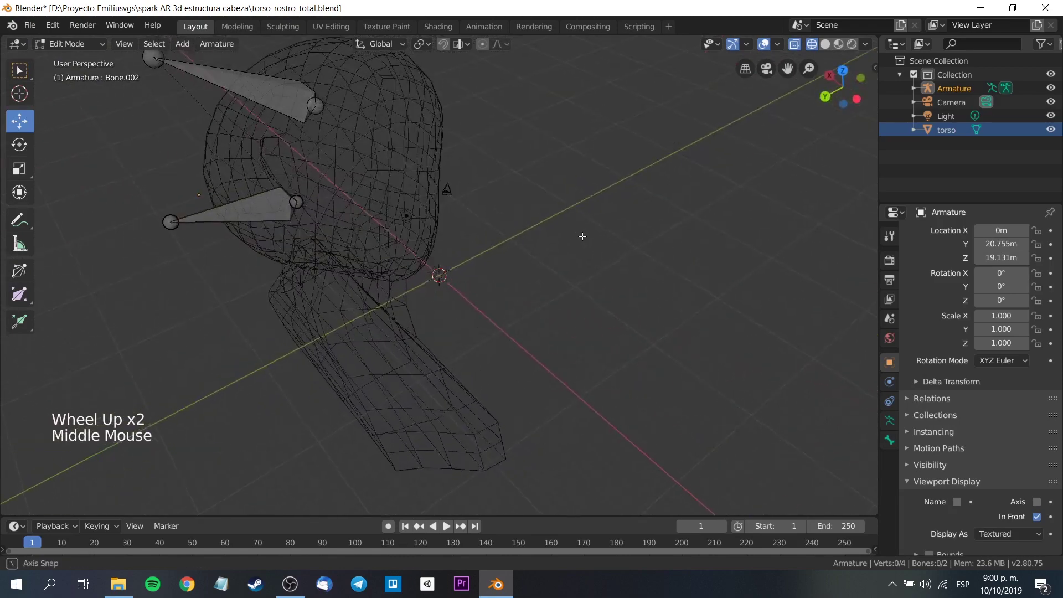
{"action": "middle_click", "coordinate": [768, 215]}
{"action": "scroll", "scroll_direction": "down", "scroll_amount": 3}
{"action": "left_click", "coordinate": [601, 150]}
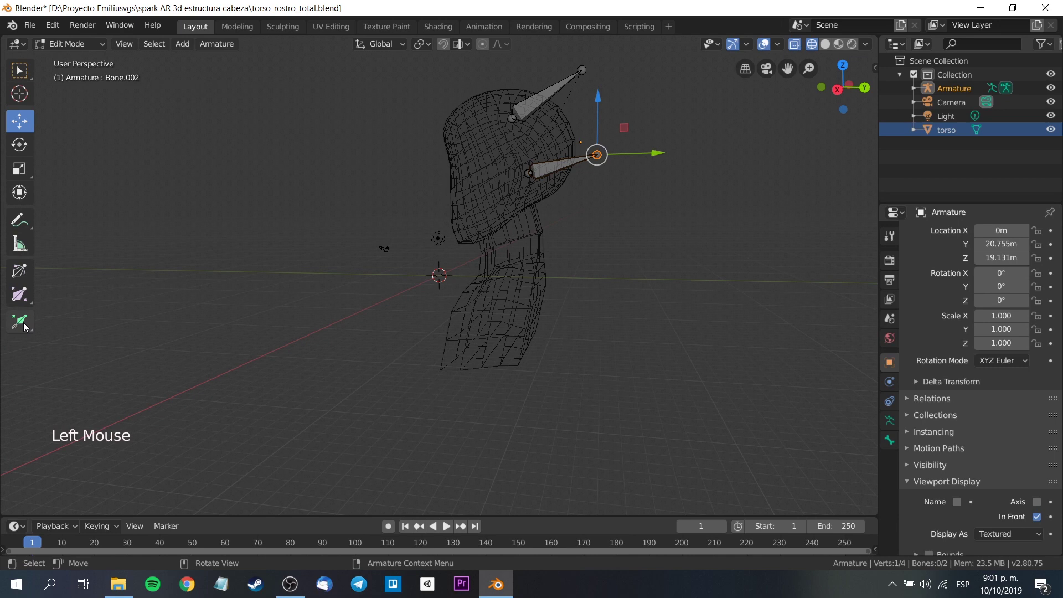
{"action": "left_click", "coordinate": [29, 327]}
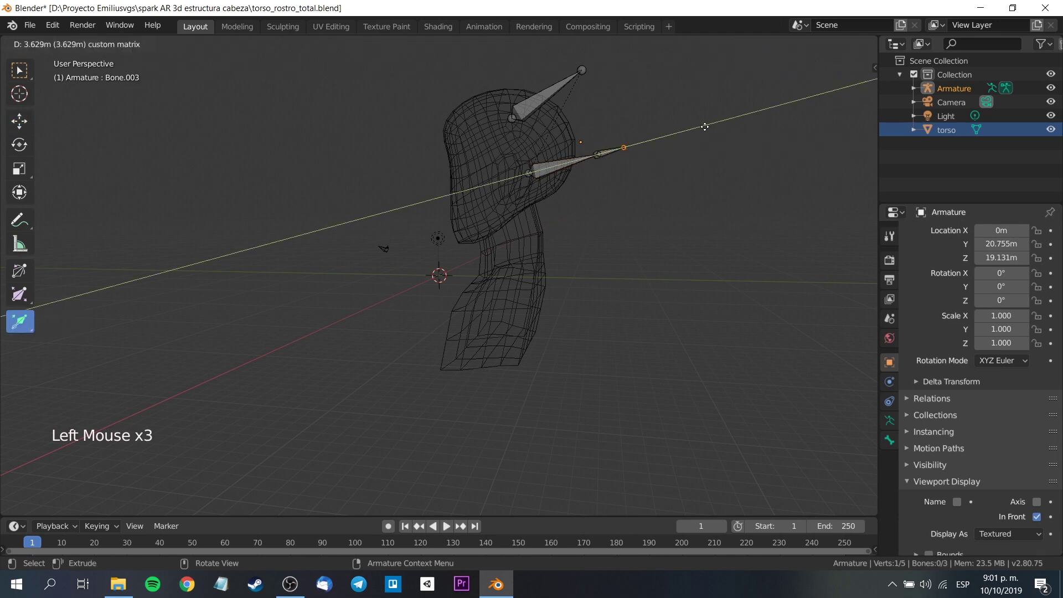
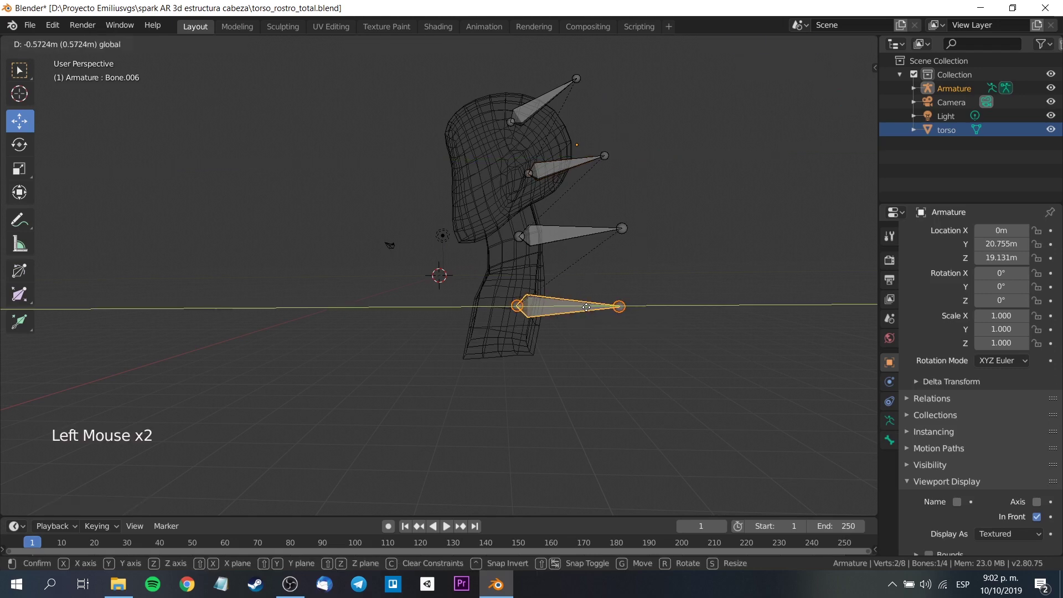
{"action": "left_click", "coordinate": [682, 273]}
{"action": "middle_click", "coordinate": [679, 290]}
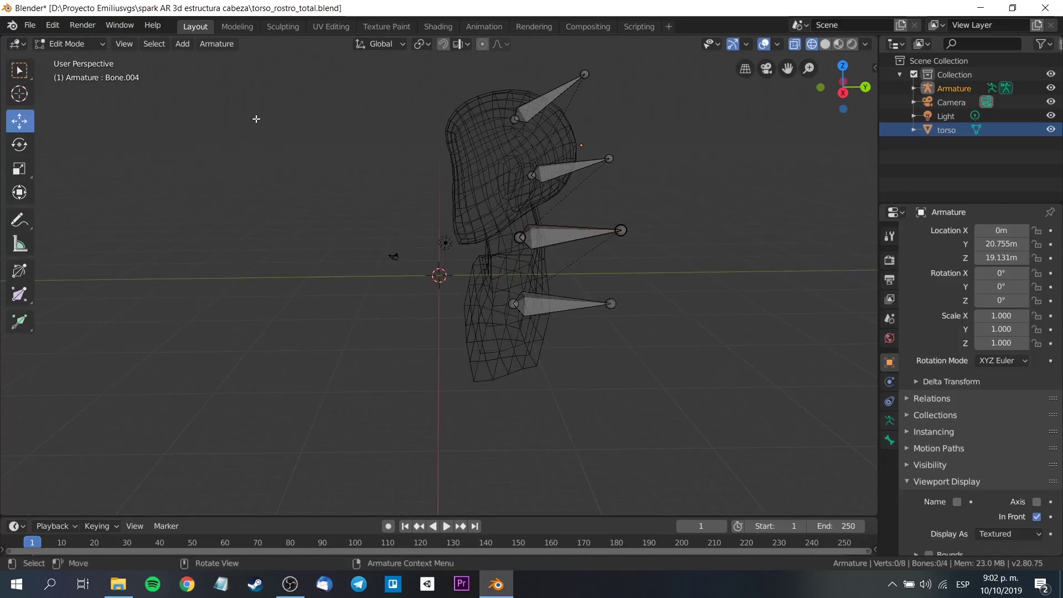
- Parent all objects to the armature with automatic weights and enter Pose Mode
{"action": "left_click", "coordinate": [91, 46]}
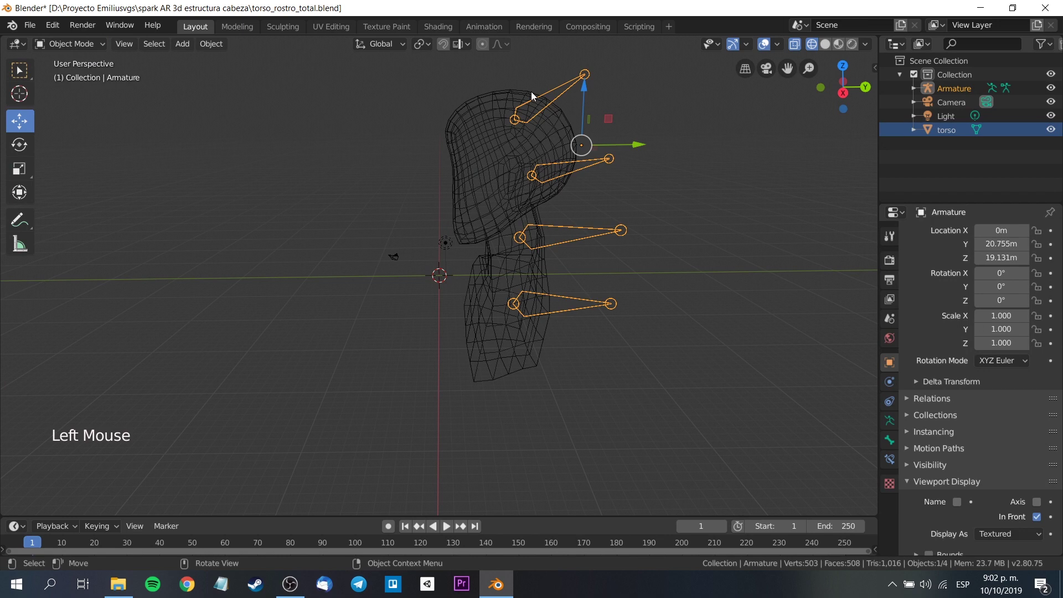
{"action": "key", "text": "a"}
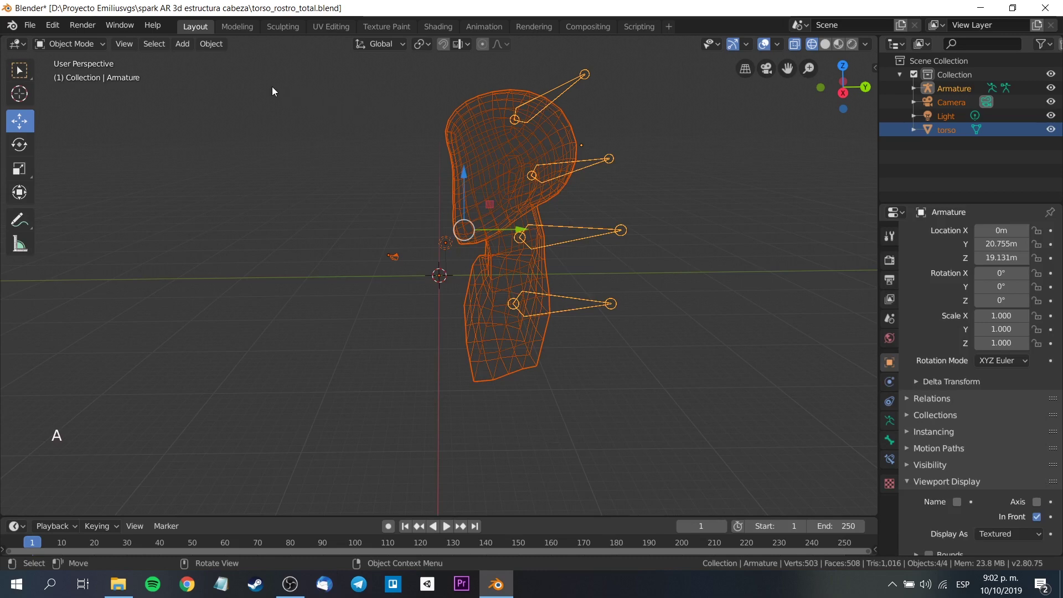
{"action": "left_click", "coordinate": [218, 51]}
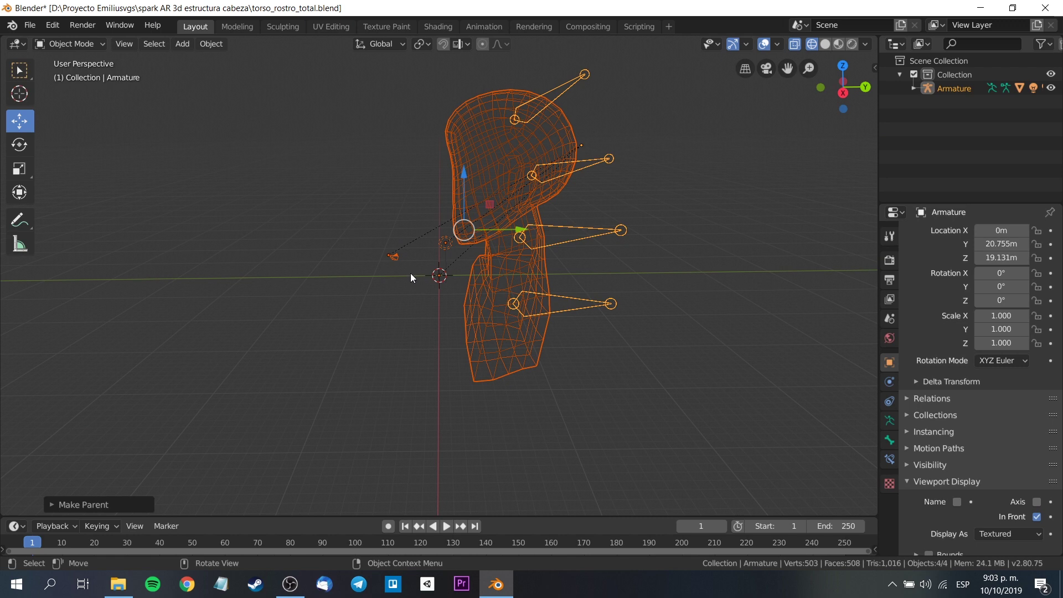
{"action": "left_click", "coordinate": [109, 50]}
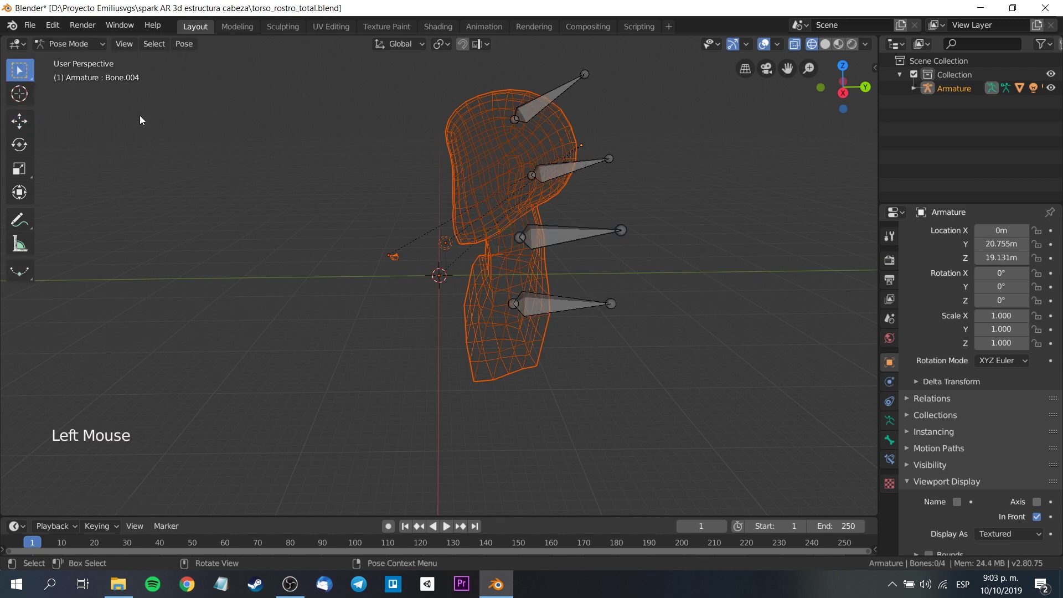
- Rotate a head bone and the lowest neck bone so the bust bends with them
{"action": "left_click", "coordinate": [572, 244]}
{"action": "middle_click", "coordinate": [323, 333]}
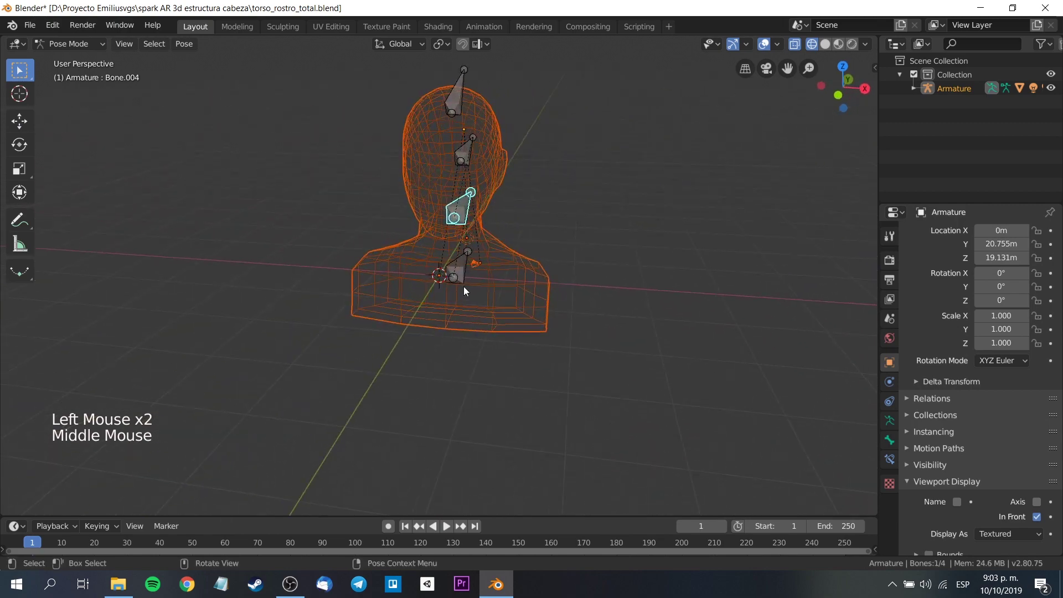
{"action": "key", "text": "r"}
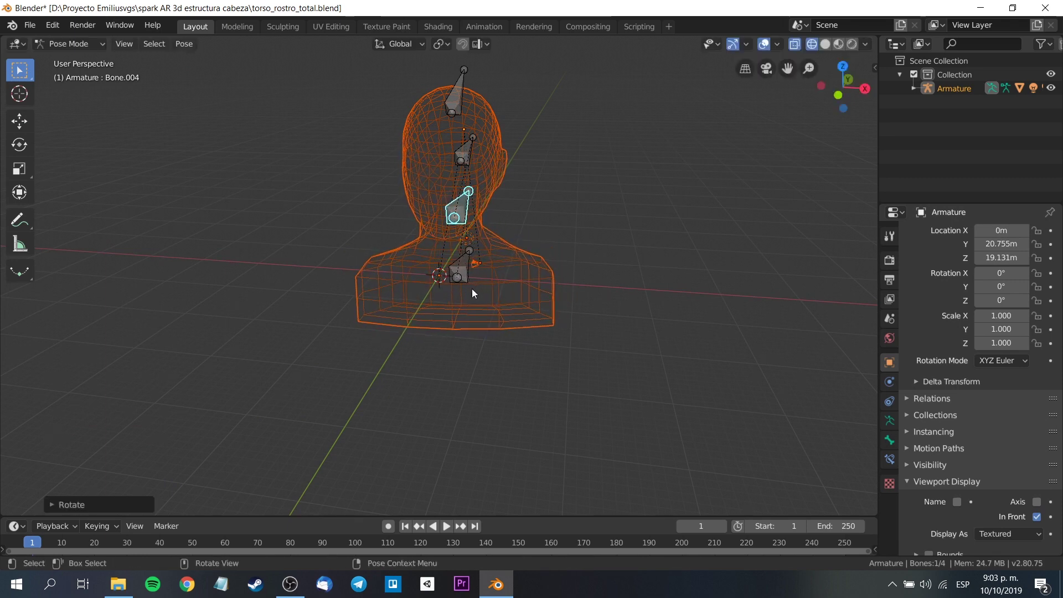
{"action": "left_click", "coordinate": [467, 278]}
{"action": "key", "text": "r"}
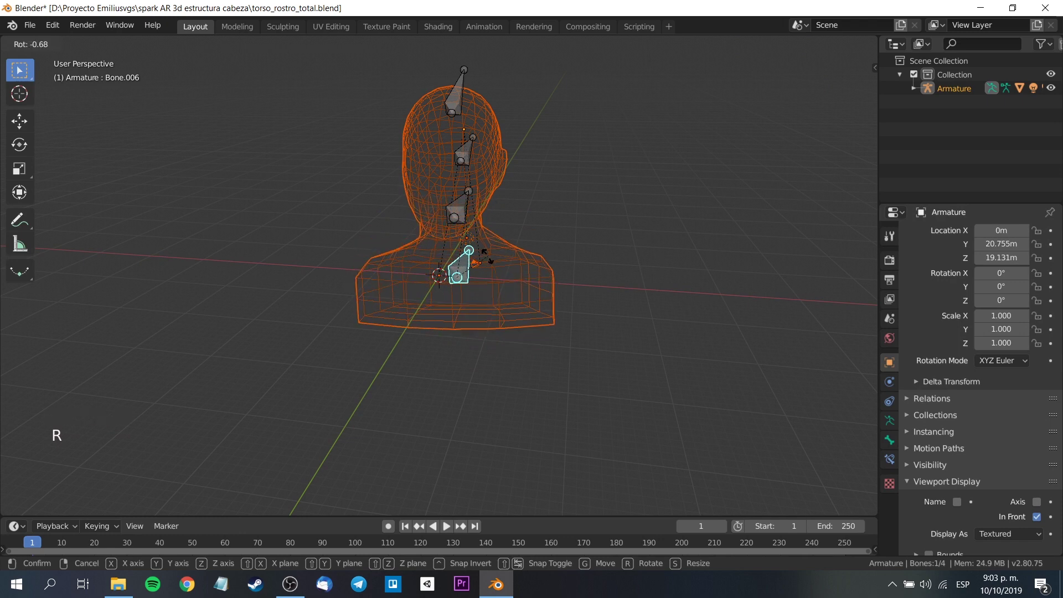
- Rotate the upper neck bone and inspect the resulting pose from another side
{"action": "middle_click", "coordinate": [641, 291]}
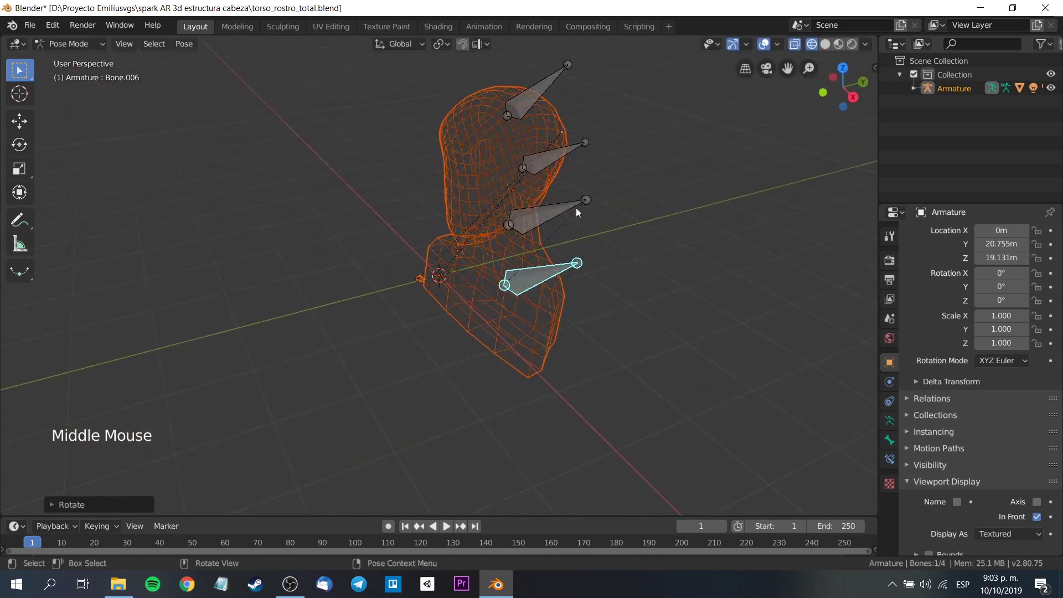
{"action": "left_click", "coordinate": [588, 201]}
{"action": "key", "text": "r"}
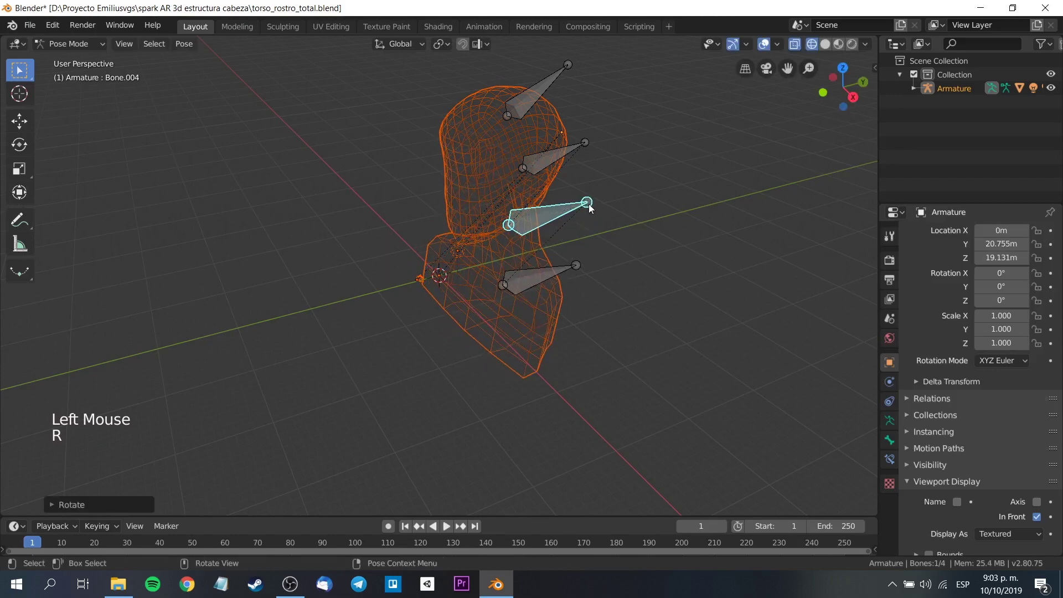
{"action": "middle_click", "coordinate": [614, 294]}
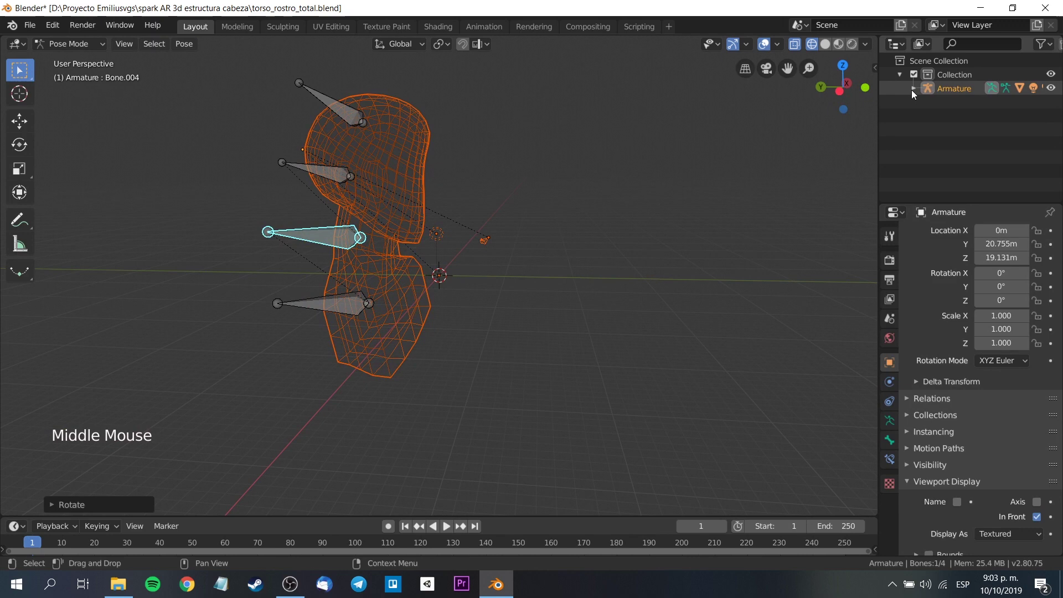
- Expand the armature and bust entries in the Outliner to reveal modifiers and vertex groups
{"action": "left_click", "coordinate": [914, 91]}
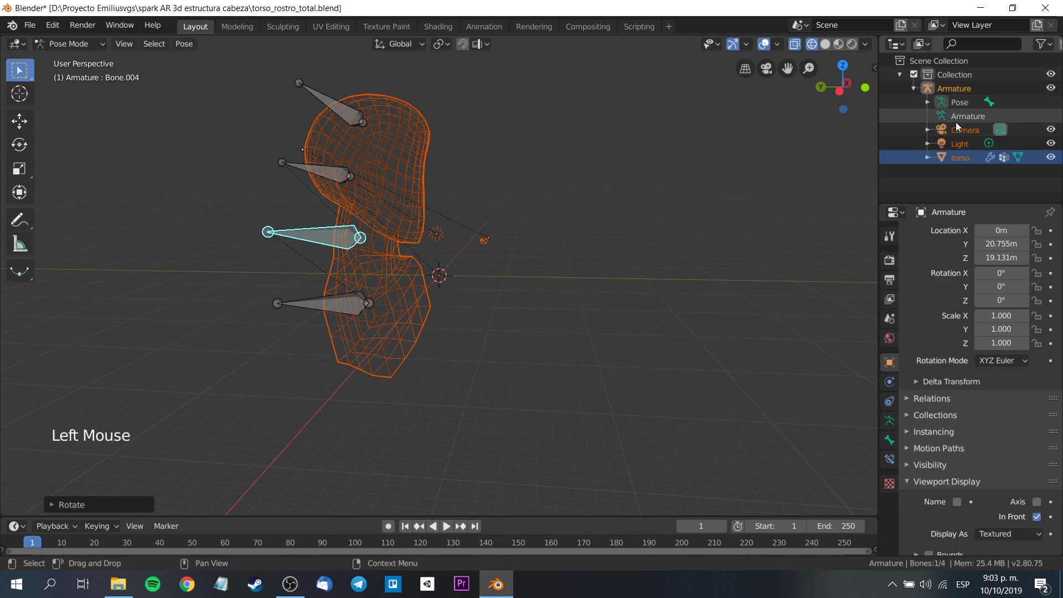
{"action": "left_click", "coordinate": [931, 106]}
{"action": "left_click", "coordinate": [957, 133]}
{"action": "left_click", "coordinate": [975, 148]}
{"action": "scroll", "scroll_direction": "down", "scroll_amount": 3}
{"action": "left_click", "coordinate": [928, 192]}
{"action": "scroll", "scroll_direction": "down", "scroll_amount": 3}
- Show the bust with solid shading, return to Edit Mode and save torso_rostro_total.blend
{"action": "left_click", "coordinate": [89, 48]}
{"action": "left_click", "coordinate": [88, 46]}
{"action": "middle_click", "coordinate": [671, 291]}
{"action": "left_click", "coordinate": [85, 49]}
{"action": "left_click", "coordinate": [831, 51]}
{"action": "middle_click", "coordinate": [614, 207]}
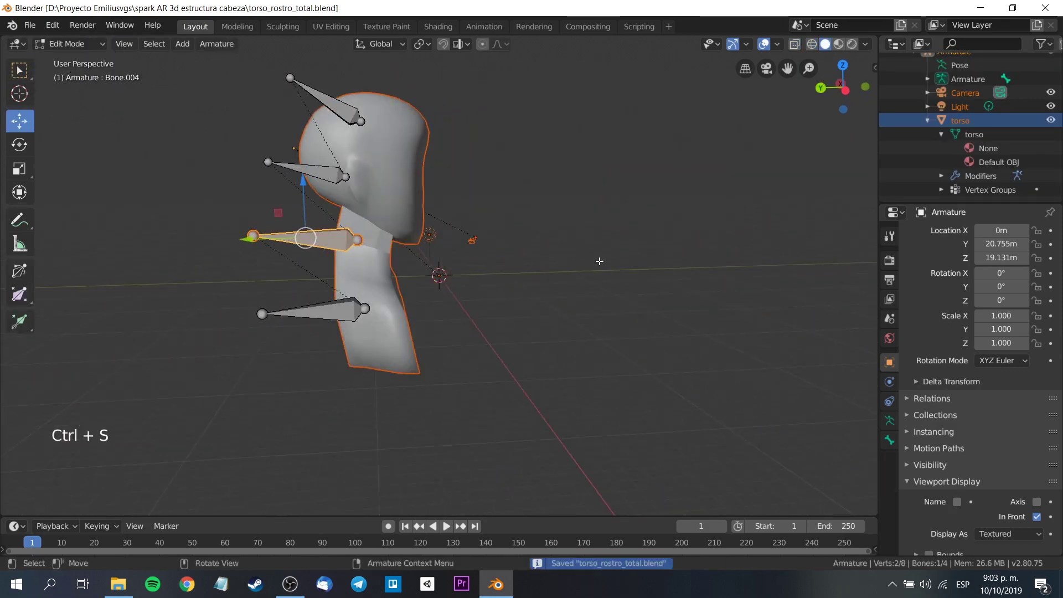